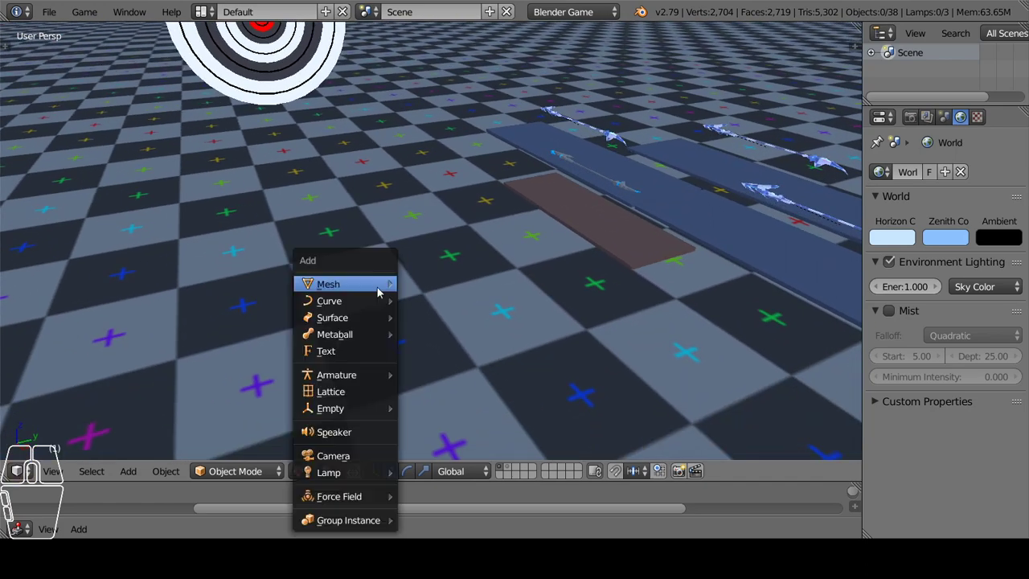
Add a cube to the scene and scale it up into a large block.
{"action": "left_click", "coordinate": [453, 310]}
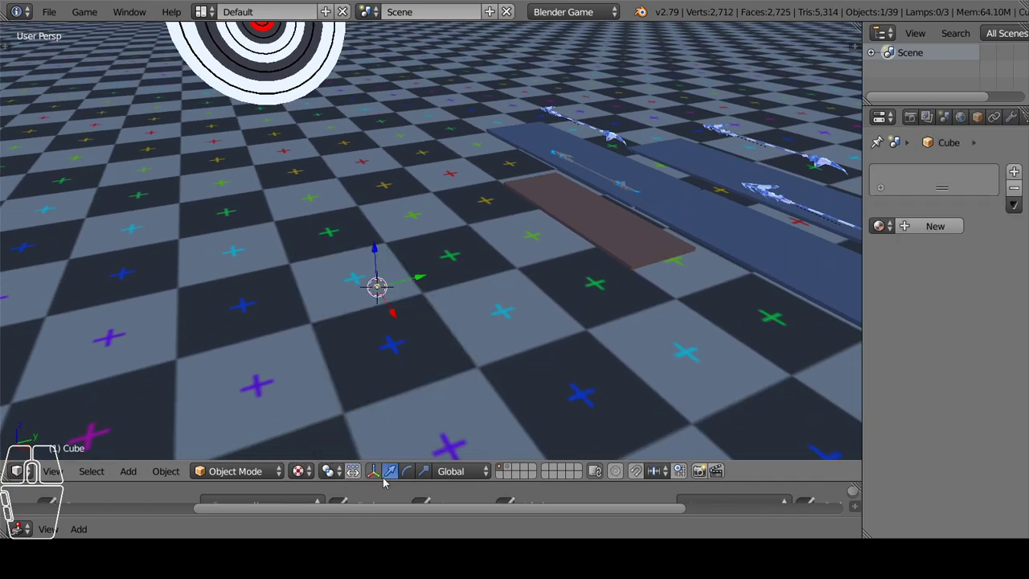
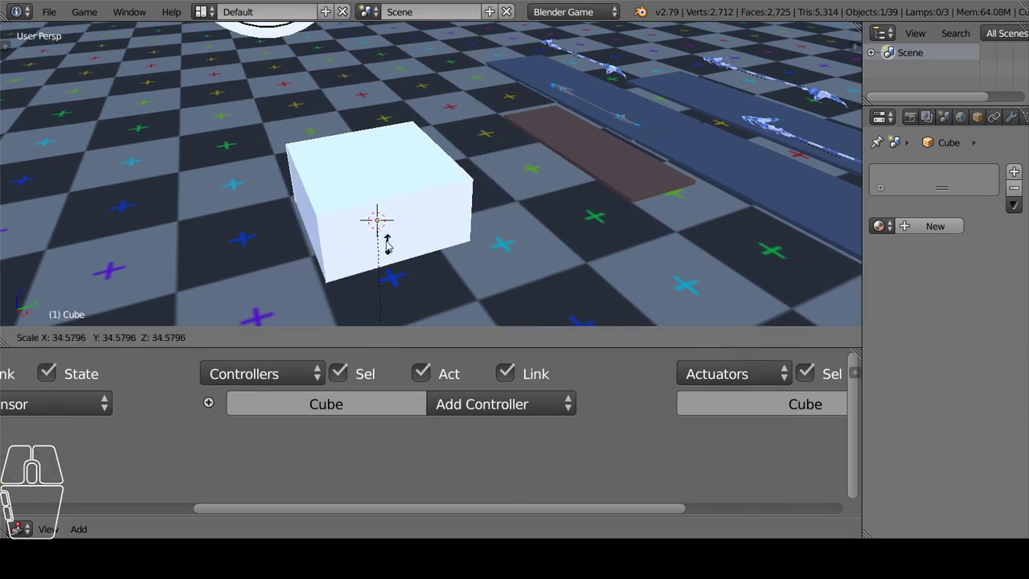
{"action": "left_click", "coordinate": [390, 243]}
{"action": "left_click_drag", "start_coordinate": [394, 246], "coordinate": [438, 228]}
{"action": "left_click_drag", "start_coordinate": [441, 164], "coordinate": [449, 65]}
{"action": "left_click_drag", "start_coordinate": [472, 168], "coordinate": [414, 234]}
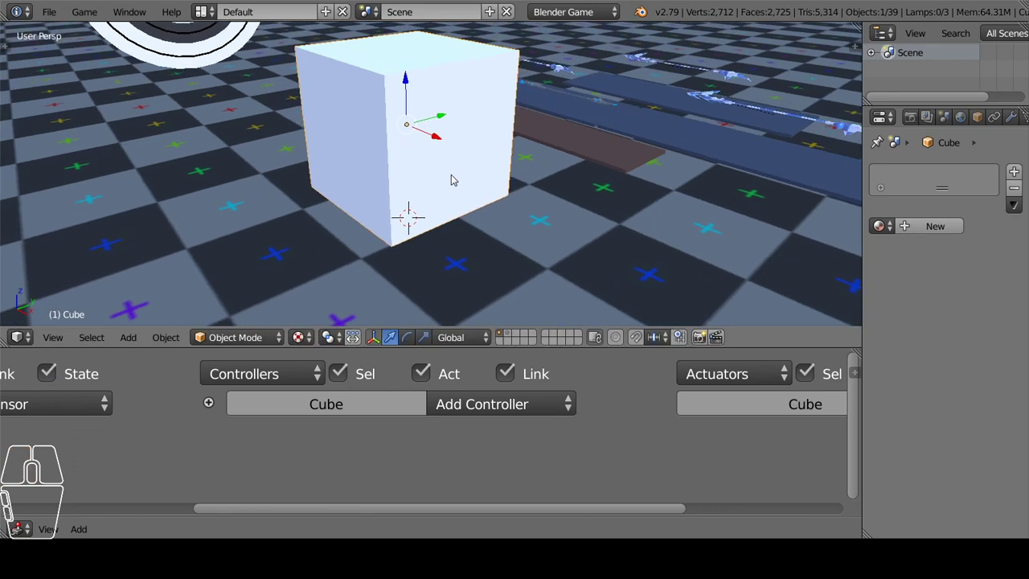
{"action": "scroll", "scroll_direction": "down", "scroll_amount": 3}
{"action": "middle_click", "coordinate": [422, 209]}
Duplicate the cube, move the copy along X beside it and stretch it into a thin stick.
{"action": "left_click_drag", "start_coordinate": [473, 169], "coordinate": [381, 133]}
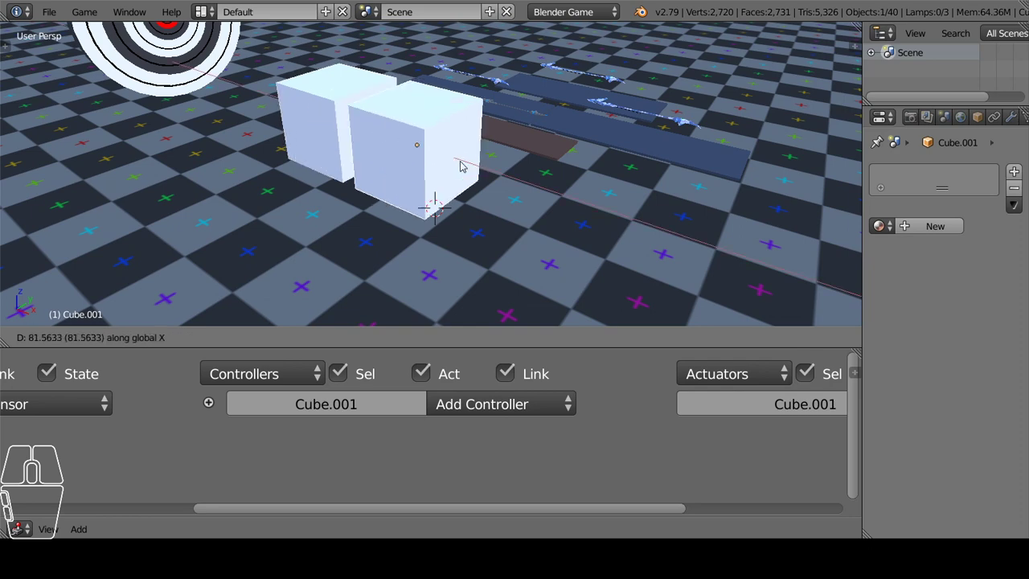
{"action": "left_click", "coordinate": [486, 177]}
{"action": "left_click", "coordinate": [468, 169]}
{"action": "left_click", "coordinate": [487, 185]}
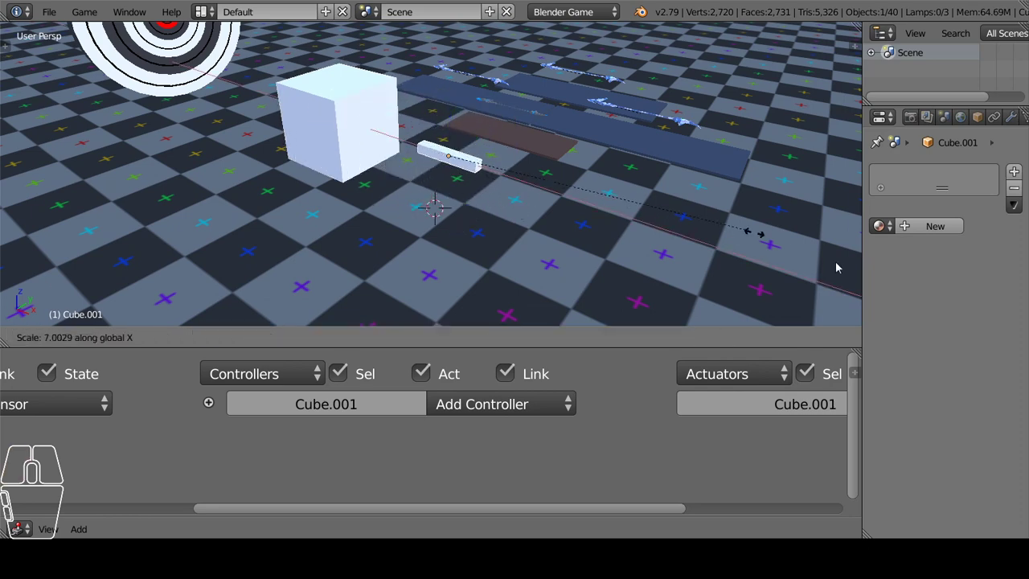
{"action": "left_click", "coordinate": [244, 299]}
{"action": "left_click", "coordinate": [511, 255]}
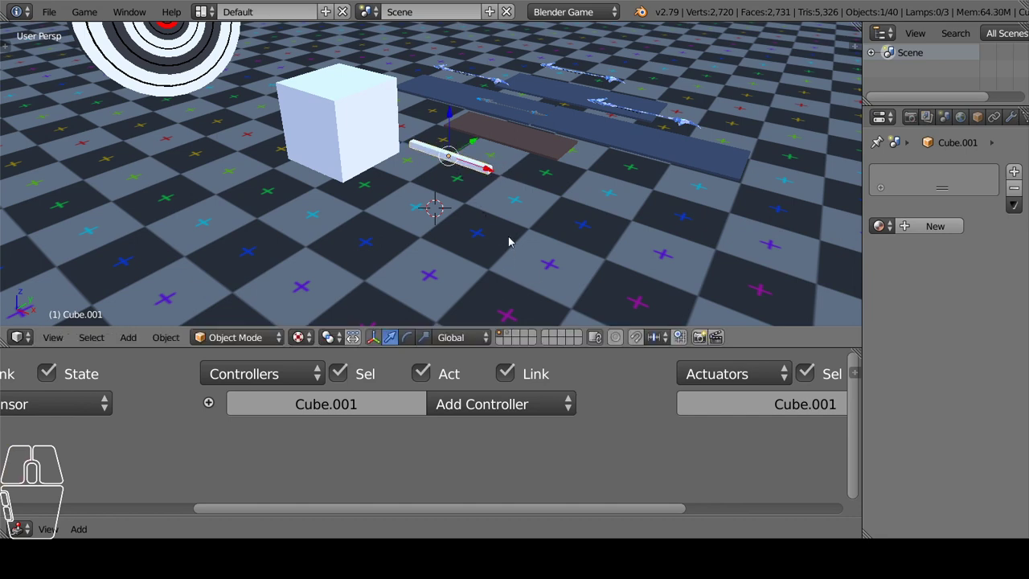
Arrange the workspace with a Logic Editor and frame the stick in the viewport.
{"action": "left_click", "coordinate": [913, 229]}
{"action": "left_click", "coordinate": [908, 431]}
{"action": "left_click", "coordinate": [836, 287]}
{"action": "left_click", "coordinate": [838, 300]}
{"action": "left_click_drag", "start_coordinate": [482, 171], "coordinate": [472, 183]}
{"action": "left_click_drag", "start_coordinate": [474, 189], "coordinate": [505, 215]}
{"action": "left_click_drag", "start_coordinate": [547, 239], "coordinate": [535, 222]}
{"action": "scroll", "scroll_direction": "up", "scroll_amount": 3}
{"action": "middle_click", "coordinate": [517, 186]}
{"action": "middle_click", "coordinate": [505, 181]}
{"action": "middle_click", "coordinate": [85, 448]}
Give the stick an Always sensor, And controller and Motion actuator, all linked together.
{"action": "left_click", "coordinate": [243, 414]}
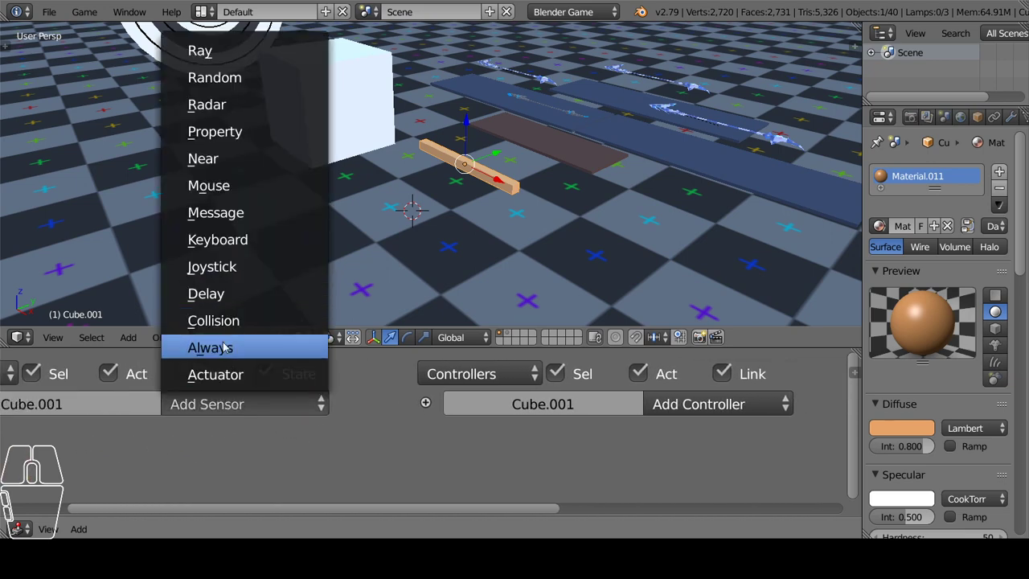
{"action": "left_click", "coordinate": [225, 355]}
{"action": "left_click_drag", "start_coordinate": [662, 426], "coordinate": [62, 445]}
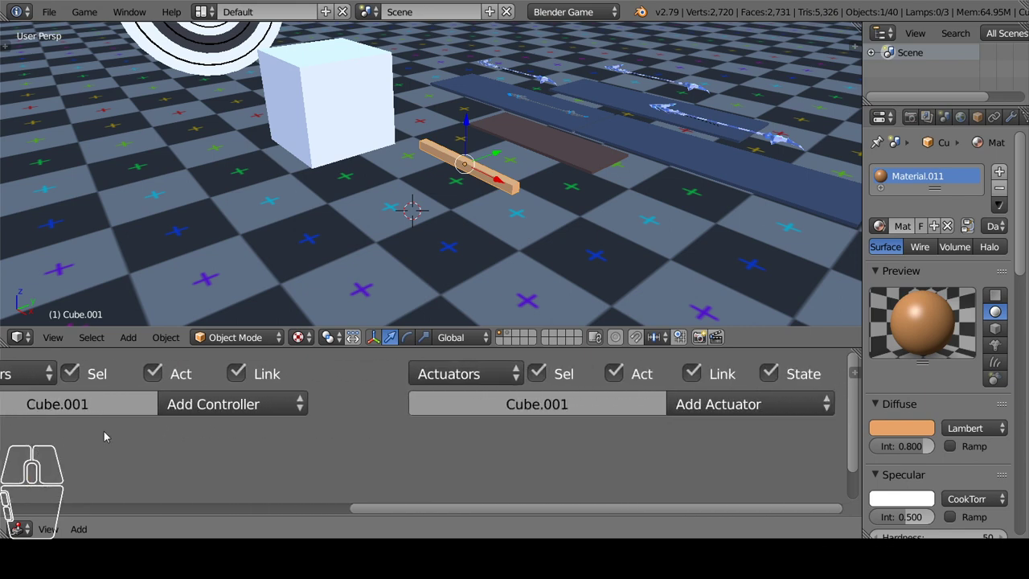
{"action": "left_click", "coordinate": [725, 409]}
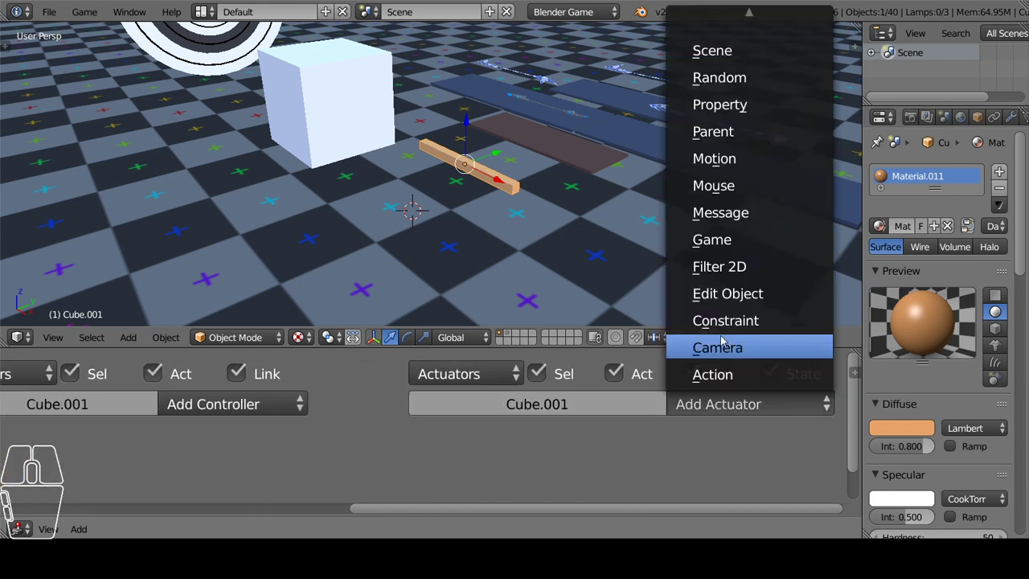
{"action": "left_click", "coordinate": [743, 165]}
{"action": "middle_click", "coordinate": [161, 446]}
{"action": "scroll", "scroll_direction": "down", "scroll_amount": 3}
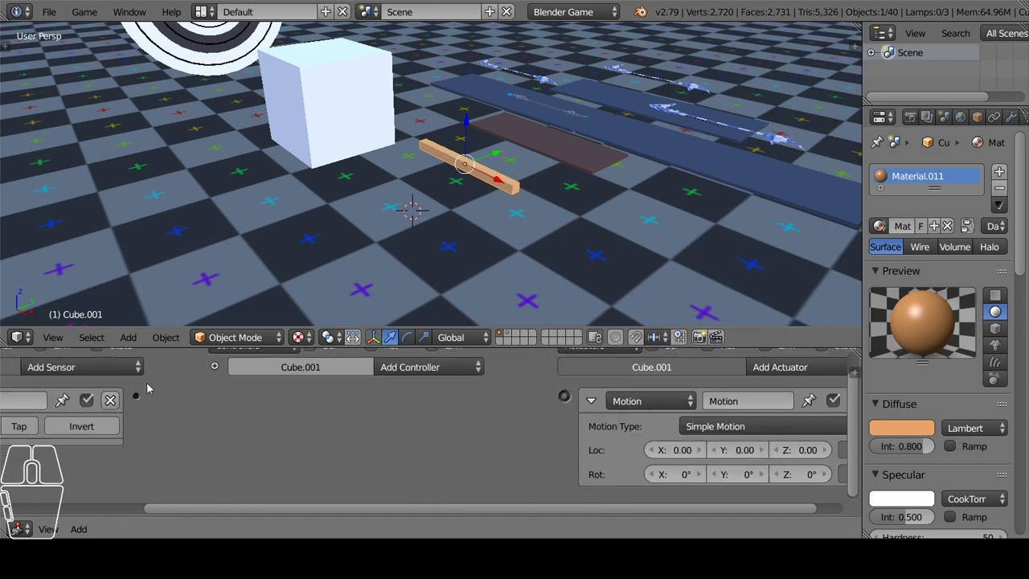
{"action": "left_click_drag", "start_coordinate": [137, 402], "coordinate": [570, 398]}
Set the Motion actuator's Loc X to -5 and start the game to test the flying stick.
{"action": "middle_click", "coordinate": [641, 431]}
{"action": "left_click", "coordinate": [655, 454]}
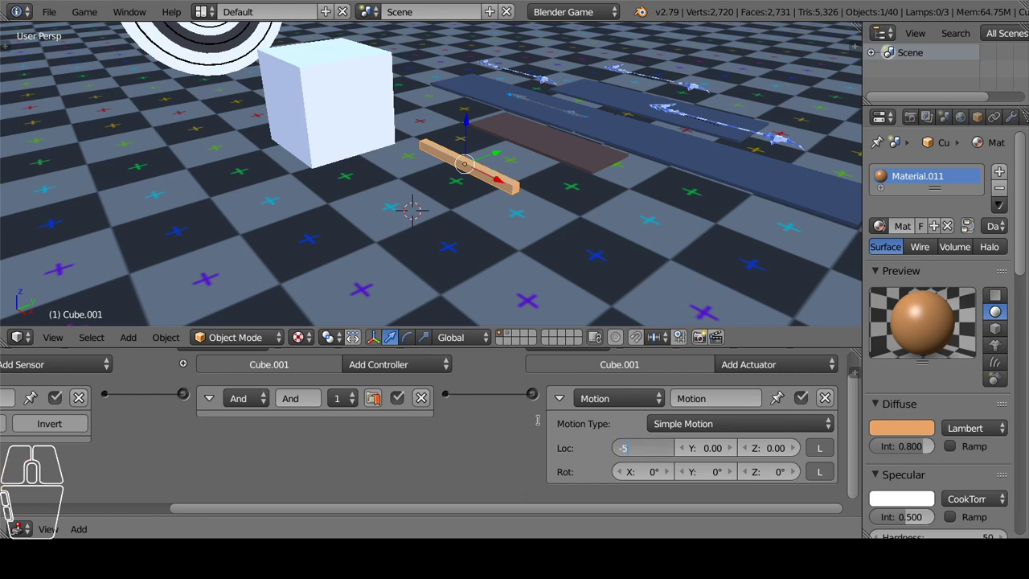
{"action": "left_click", "coordinate": [606, 213]}
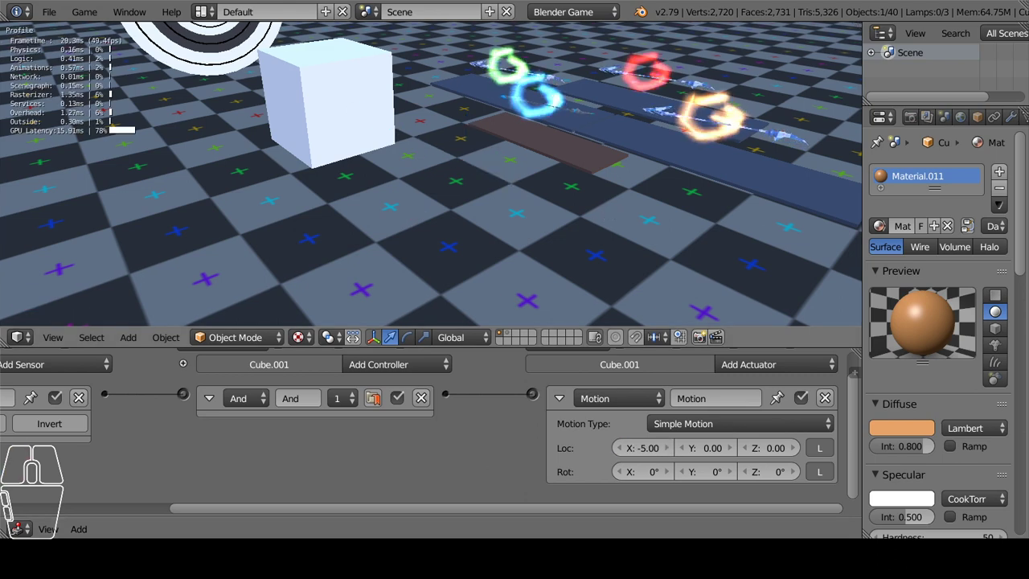
Change the stick's sensor to a Collision sensor.
{"action": "left_click_drag", "start_coordinate": [610, 214], "coordinate": [631, 213]}
{"action": "middle_click", "coordinate": [566, 172]}
{"action": "middle_click", "coordinate": [566, 172]}
{"action": "left_click", "coordinate": [215, 378]}
{"action": "scroll", "scroll_direction": "up", "scroll_amount": 3}
{"action": "middle_click", "coordinate": [242, 415]}
{"action": "left_click", "coordinate": [323, 383]}
{"action": "left_click", "coordinate": [318, 285]}
{"action": "middle_click", "coordinate": [565, 174]}
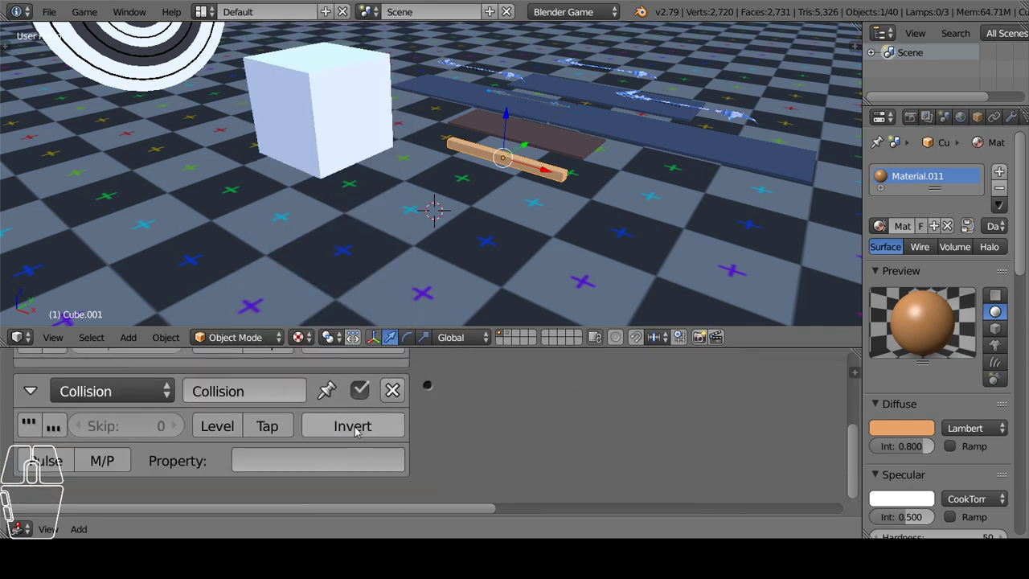
{"action": "left_click", "coordinate": [565, 175]}
{"action": "left_click", "coordinate": [385, 164]}
{"action": "middle_click", "coordinate": [566, 177]}
Give the large cube a float game property named 'alvo', then reselect the stick.
{"action": "right_click", "coordinate": [347, 162]}
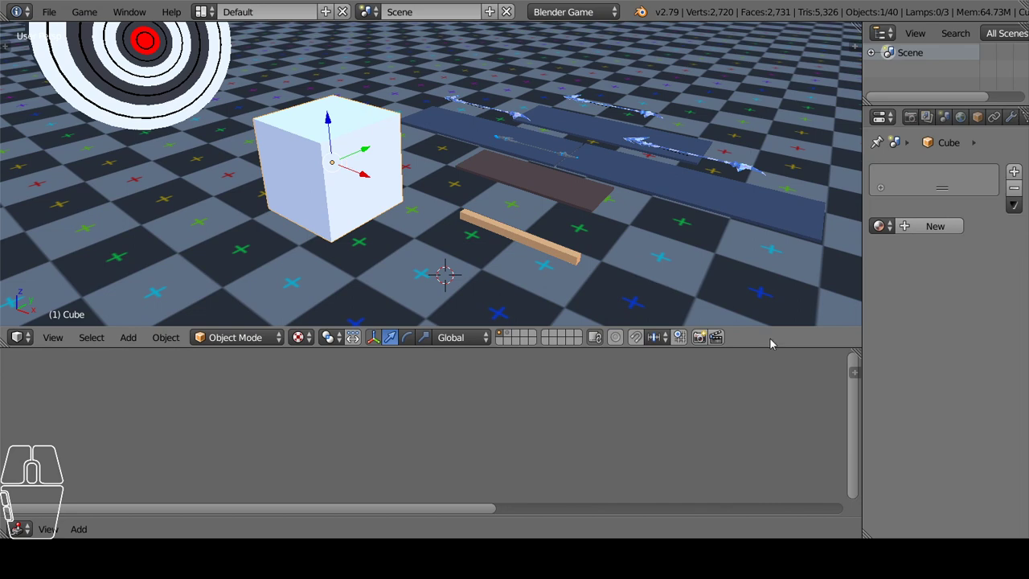
{"action": "left_click", "coordinate": [328, 113]}
{"action": "left_click", "coordinate": [681, 382]}
{"action": "left_click", "coordinate": [562, 409]}
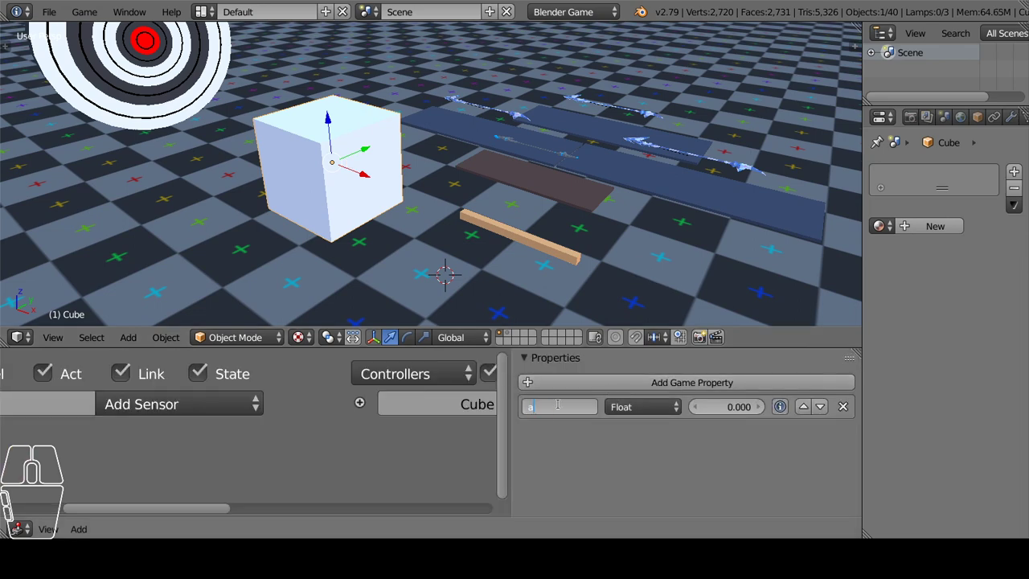
{"action": "left_click", "coordinate": [327, 111]}
{"action": "middle_click", "coordinate": [557, 432]}
{"action": "scroll", "scroll_direction": "up", "scroll_amount": 3}
{"action": "left_click_drag", "start_coordinate": [466, 267], "coordinate": [432, 253]}
{"action": "right_click", "coordinate": [460, 227]}
{"action": "middle_click", "coordinate": [261, 498]}
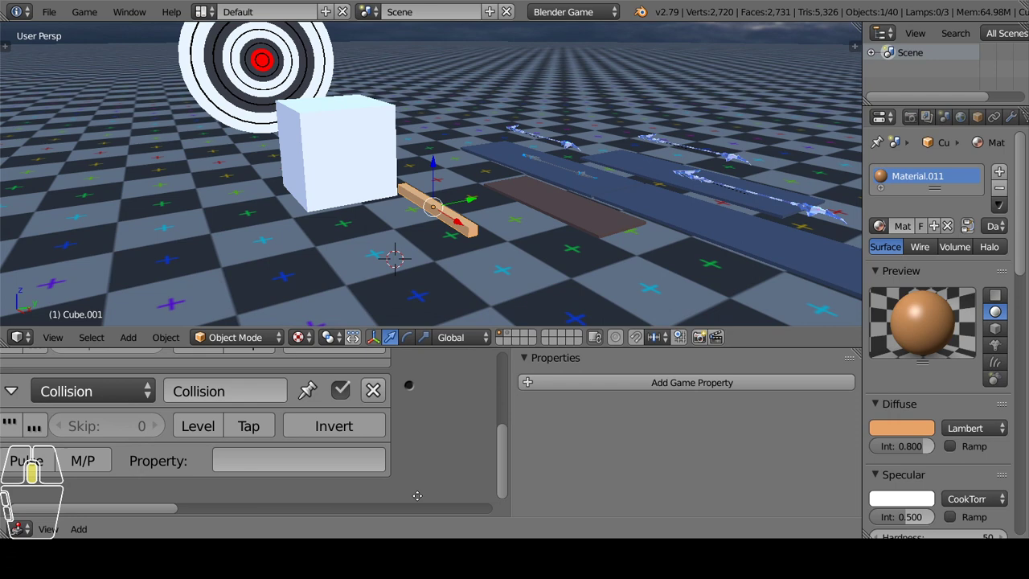
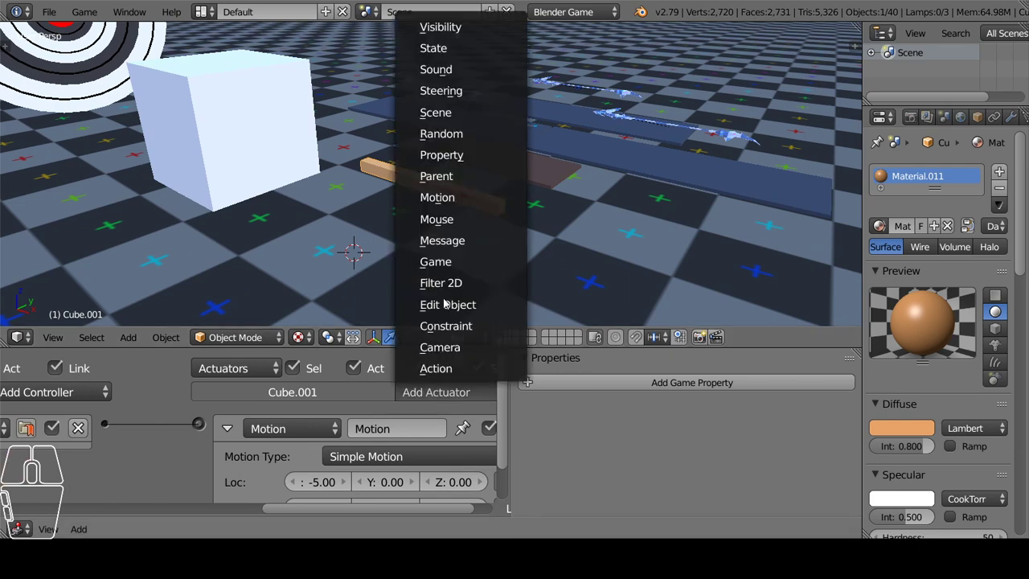
Add a State actuator and a second And controller fed by the Collision sensor, linked together.
{"action": "left_click", "coordinate": [464, 54]}
{"action": "middle_click", "coordinate": [189, 467]}
{"action": "scroll", "scroll_direction": "down", "scroll_amount": 3}
{"action": "middle_click", "coordinate": [232, 418]}
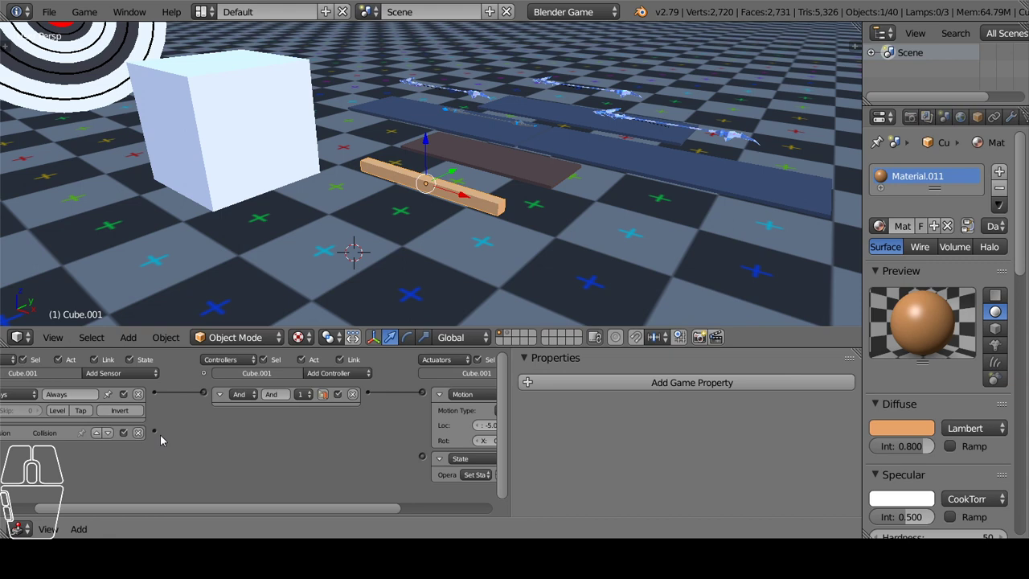
{"action": "left_click_drag", "start_coordinate": [158, 436], "coordinate": [426, 460]}
{"action": "middle_click", "coordinate": [445, 484]}
{"action": "scroll", "scroll_direction": "up", "scroll_amount": 3}
{"action": "middle_click", "coordinate": [407, 475]}
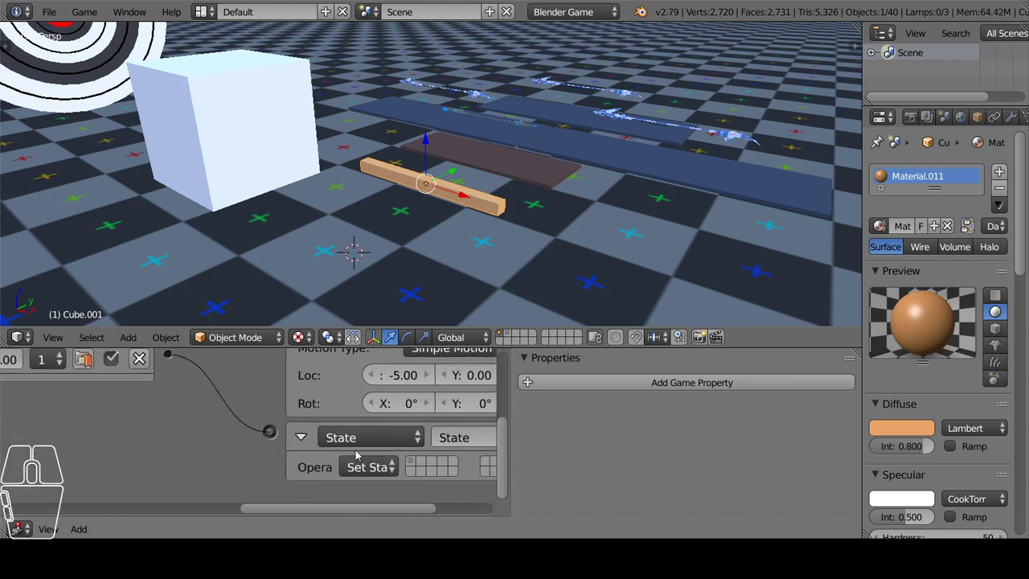
{"action": "middle_click", "coordinate": [207, 433]}
{"action": "scroll", "scroll_direction": "down", "scroll_amount": 3}
{"action": "middle_click", "coordinate": [155, 411]}
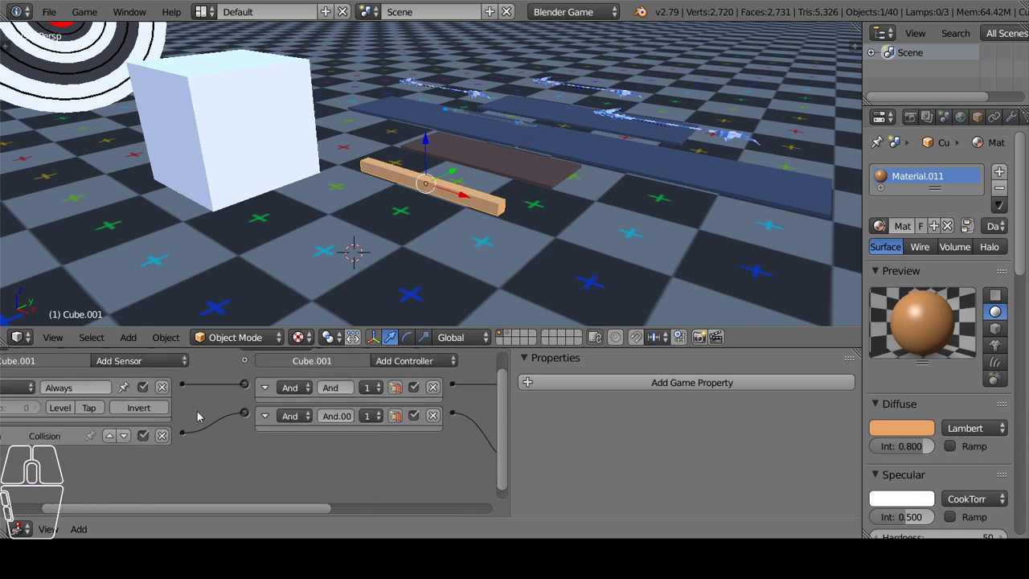
{"action": "middle_click", "coordinate": [172, 425]}
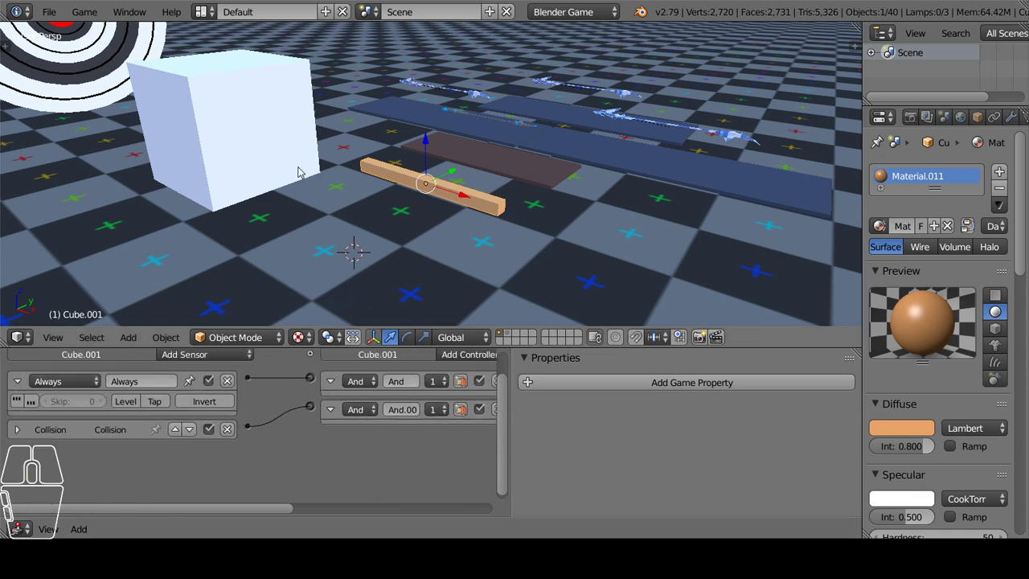
Choose the target state bit the State actuator switches the stick into.
{"action": "middle_click", "coordinate": [320, 171]}
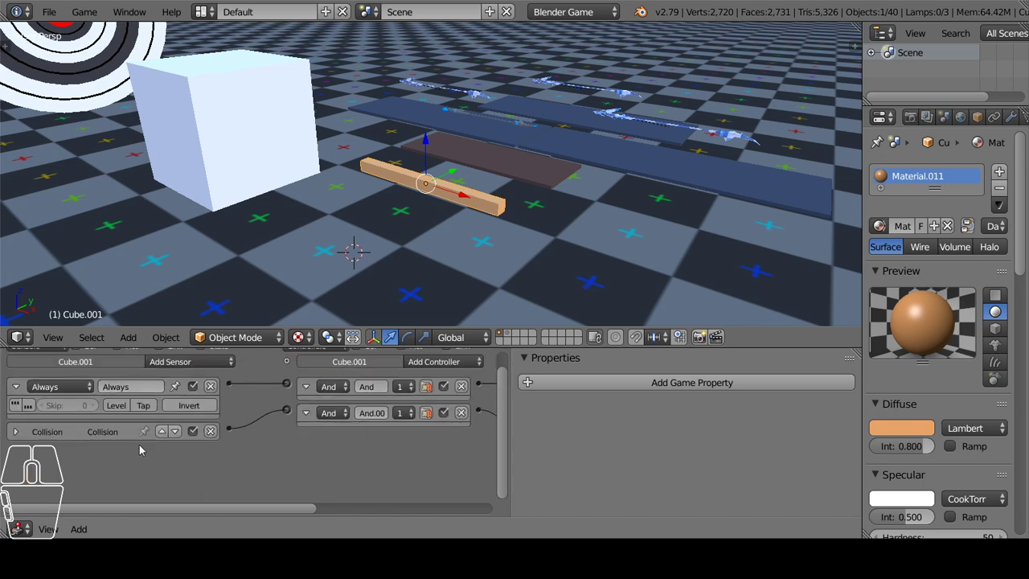
{"action": "middle_click", "coordinate": [321, 170]}
{"action": "scroll", "scroll_direction": "up", "scroll_amount": 3}
{"action": "middle_click", "coordinate": [320, 171]}
{"action": "middle_click", "coordinate": [320, 171]}
{"action": "scroll", "scroll_direction": "up", "scroll_amount": 3}
{"action": "middle_click", "coordinate": [321, 171]}
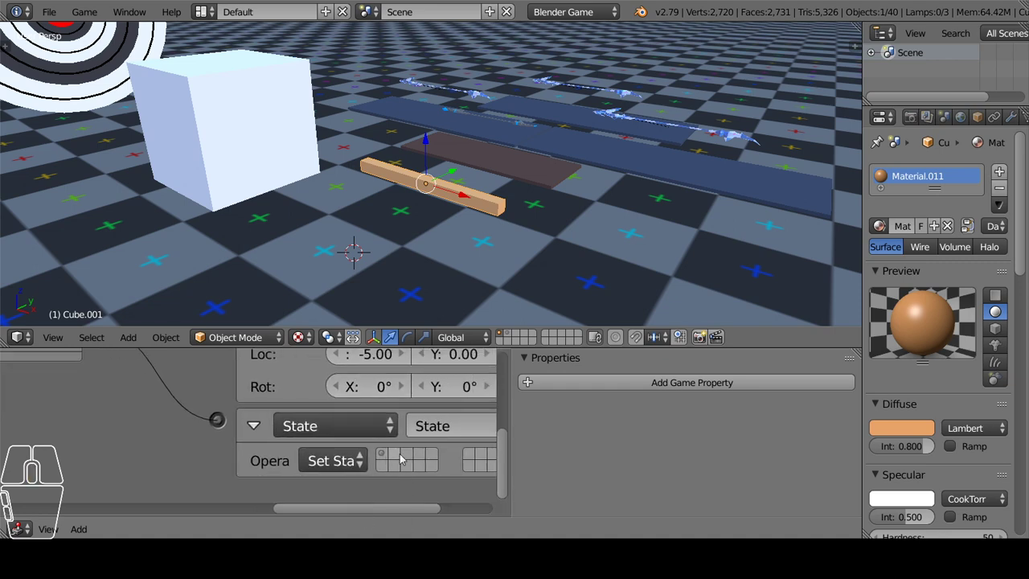
{"action": "scroll", "scroll_direction": "up", "scroll_amount": 3}
{"action": "middle_click", "coordinate": [320, 171]}
{"action": "left_click", "coordinate": [320, 170]}
{"action": "left_click", "coordinate": [320, 171]}
{"action": "left_click", "coordinate": [320, 171]}
Show the stick's logic states and display its second state.
{"action": "middle_click", "coordinate": [320, 171]}
{"action": "scroll", "scroll_direction": "down", "scroll_amount": 3}
{"action": "middle_click", "coordinate": [320, 171]}
{"action": "scroll", "scroll_direction": "up", "scroll_amount": 3}
{"action": "left_click", "coordinate": [320, 170]}
{"action": "left_click", "coordinate": [320, 170]}
{"action": "scroll", "scroll_direction": "down", "scroll_amount": 3}
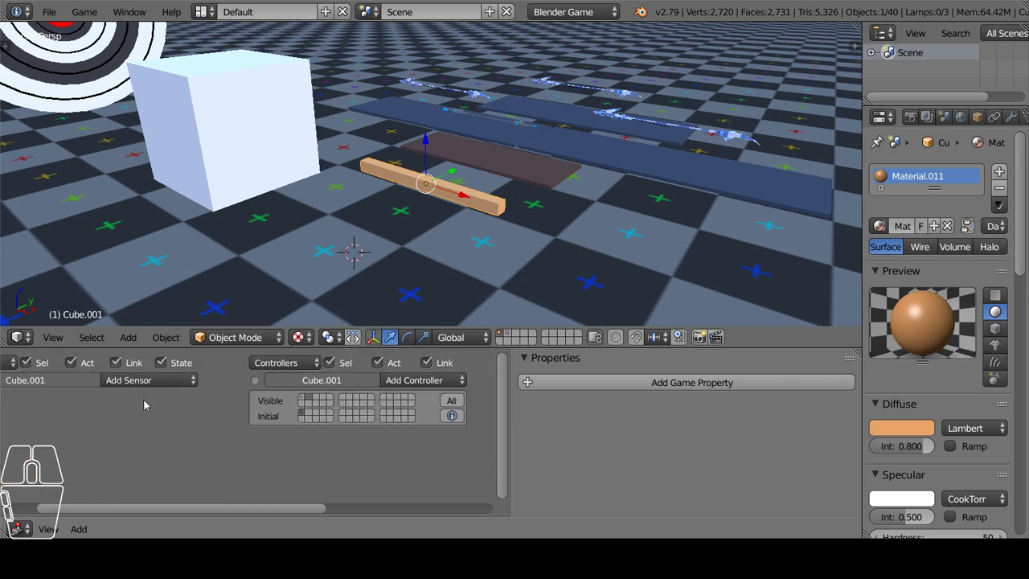
In the second state add a sensor and a Parent actuator set to Set Parent.
{"action": "middle_click", "coordinate": [320, 171]}
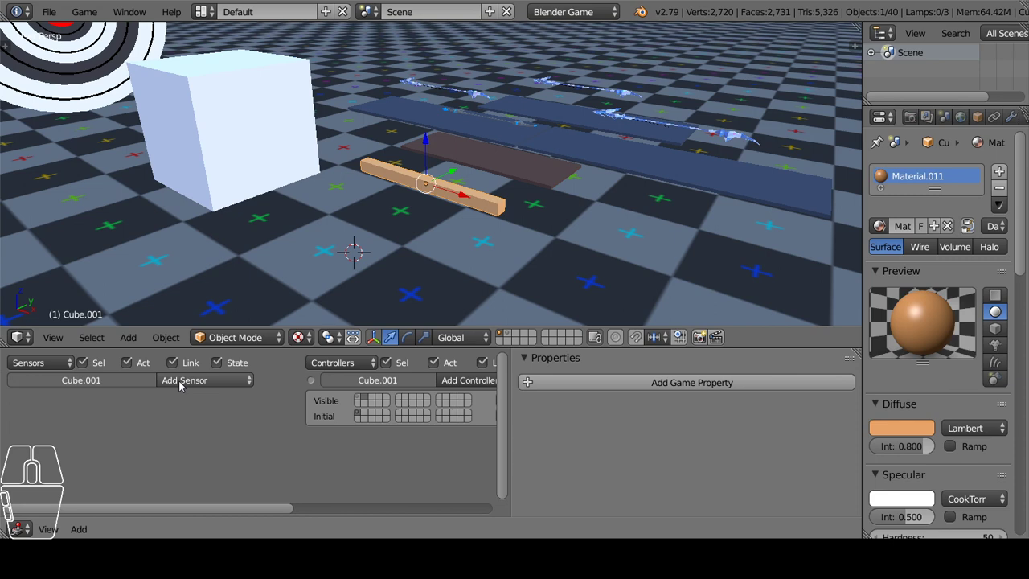
{"action": "left_click", "coordinate": [178, 386]}
{"action": "left_click", "coordinate": [202, 353]}
{"action": "middle_click", "coordinate": [320, 171]}
{"action": "scroll", "scroll_direction": "up", "scroll_amount": 3}
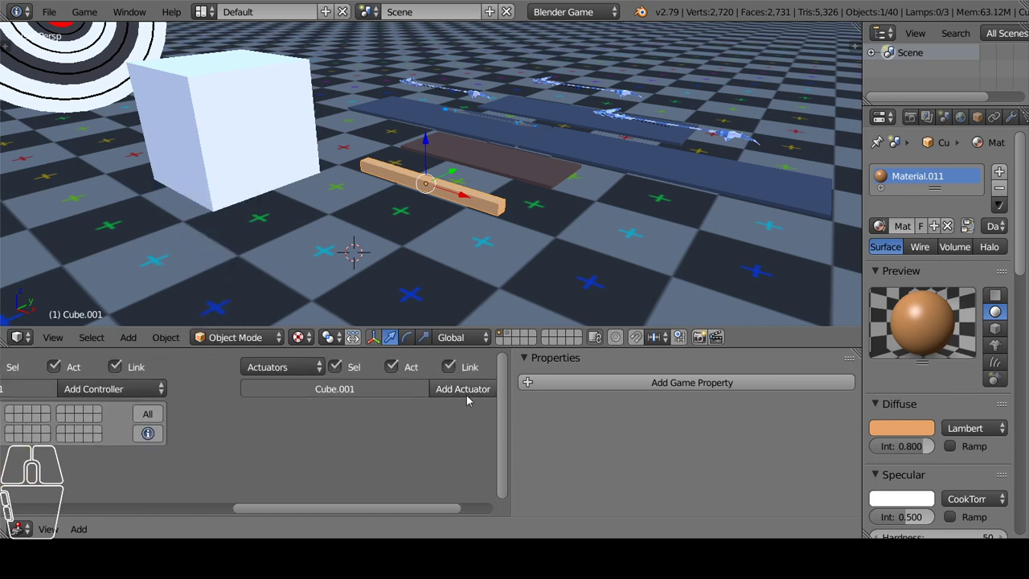
{"action": "left_click", "coordinate": [469, 400]}
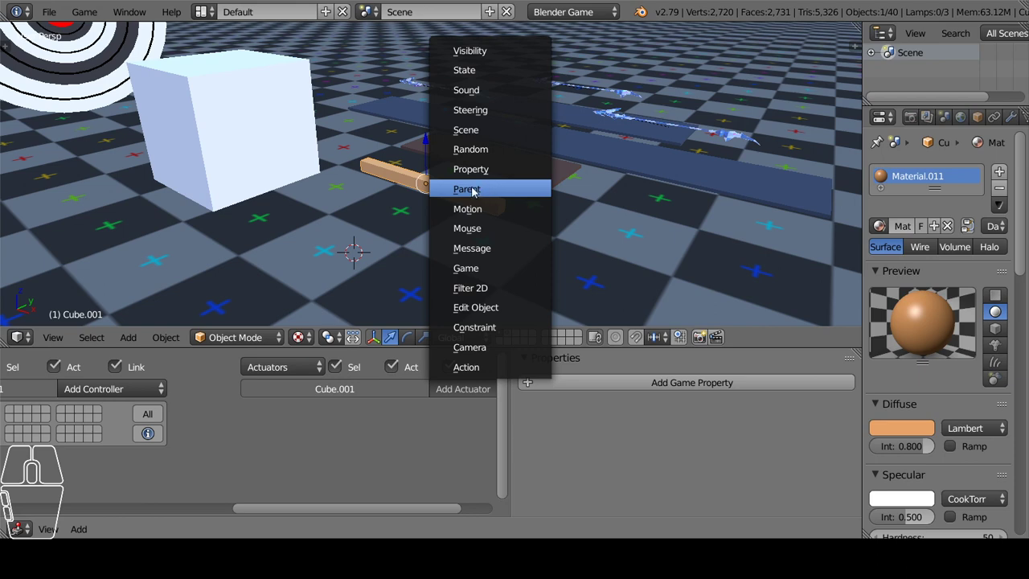
{"action": "left_click", "coordinate": [320, 170]}
{"action": "middle_click", "coordinate": [320, 171]}
{"action": "scroll", "scroll_direction": "down", "scroll_amount": 3}
{"action": "middle_click", "coordinate": [320, 170]}
{"action": "left_click", "coordinate": [320, 171]}
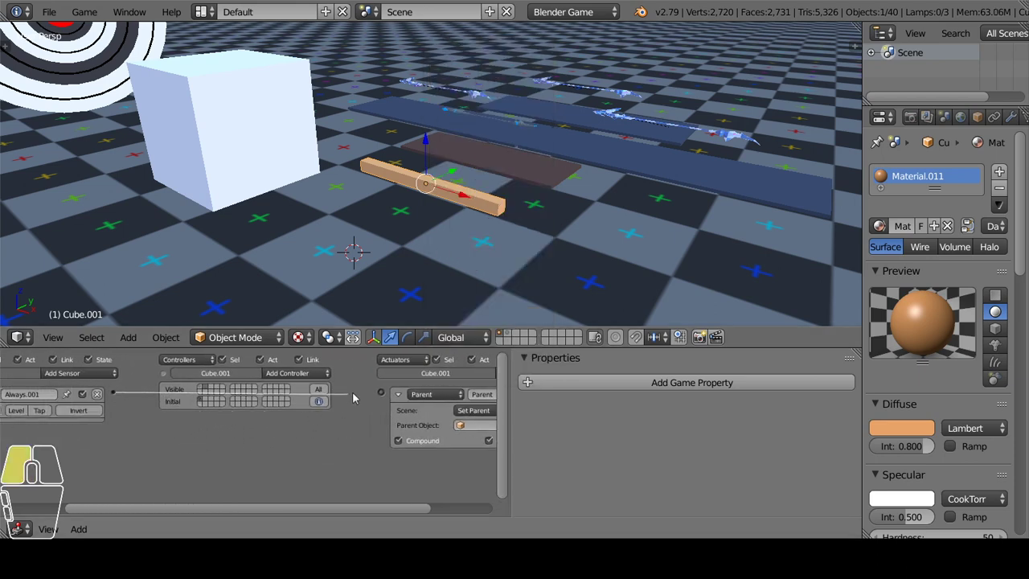
Make the large Cube the parent object, with Compound and Ghost turned on.
{"action": "middle_click", "coordinate": [320, 170]}
{"action": "scroll", "scroll_direction": "up", "scroll_amount": 3}
{"action": "middle_click", "coordinate": [320, 170]}
{"action": "scroll", "scroll_direction": "up", "scroll_amount": 3}
{"action": "middle_click", "coordinate": [320, 170]}
{"action": "middle_click", "coordinate": [321, 170]}
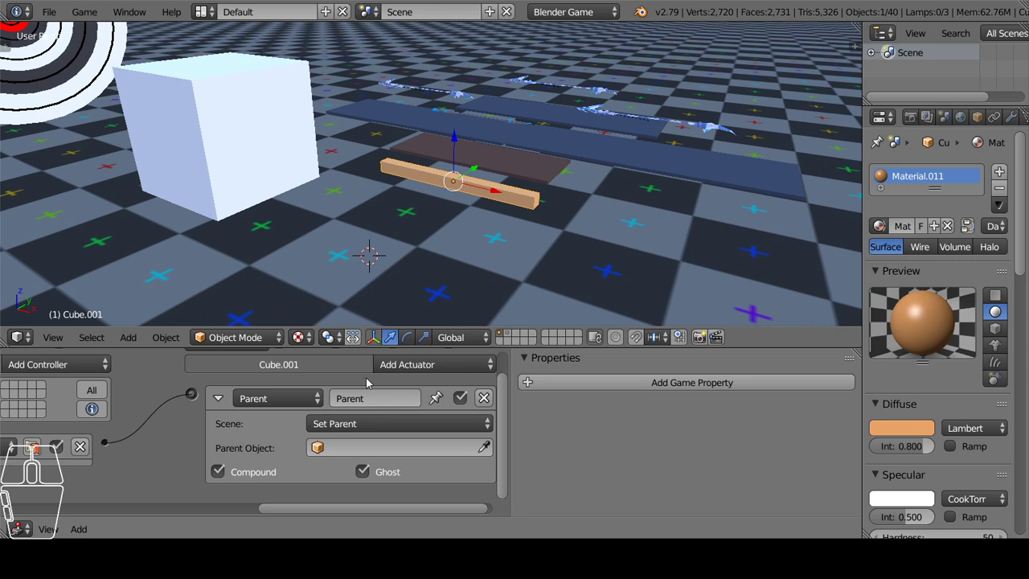
{"action": "scroll", "scroll_direction": "up", "scroll_amount": 3}
{"action": "middle_click", "coordinate": [222, 217]}
{"action": "left_click", "coordinate": [222, 217]}
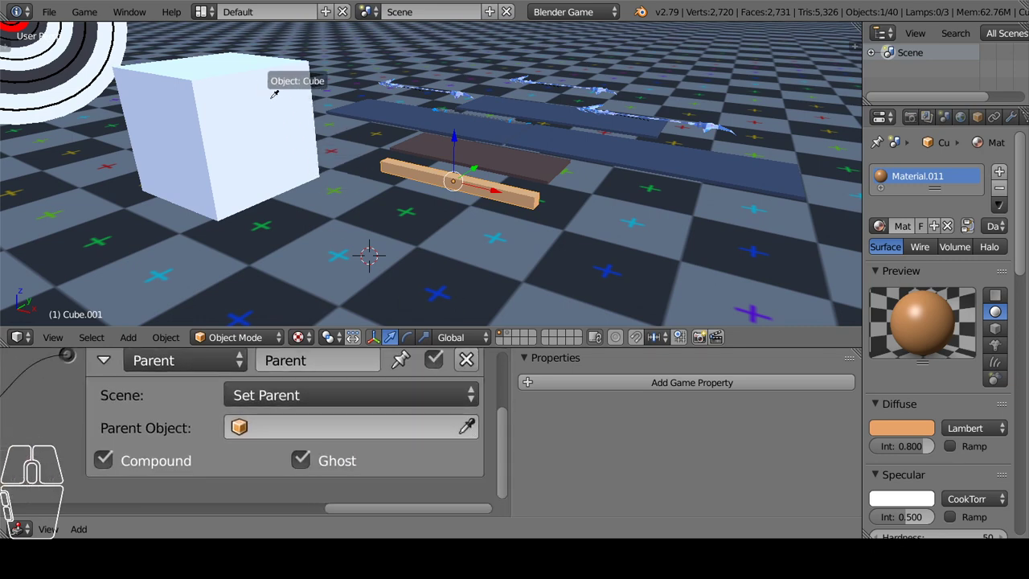
{"action": "left_click", "coordinate": [222, 217]}
{"action": "scroll", "scroll_direction": "down", "scroll_amount": 3}
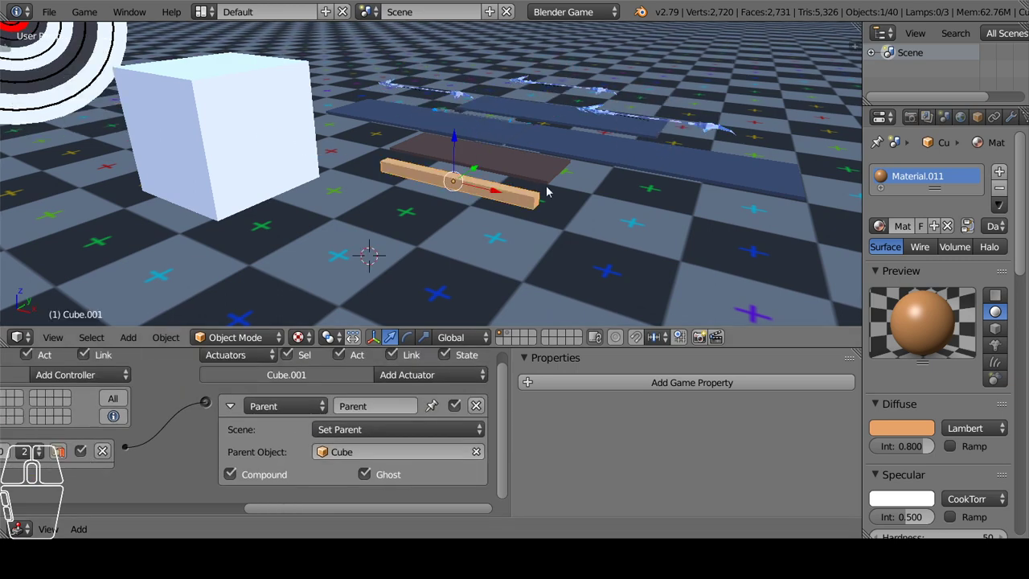
{"action": "left_click_drag", "start_coordinate": [545, 199], "coordinate": [504, 211]}
{"action": "left_click_drag", "start_coordinate": [509, 211], "coordinate": [537, 197]}
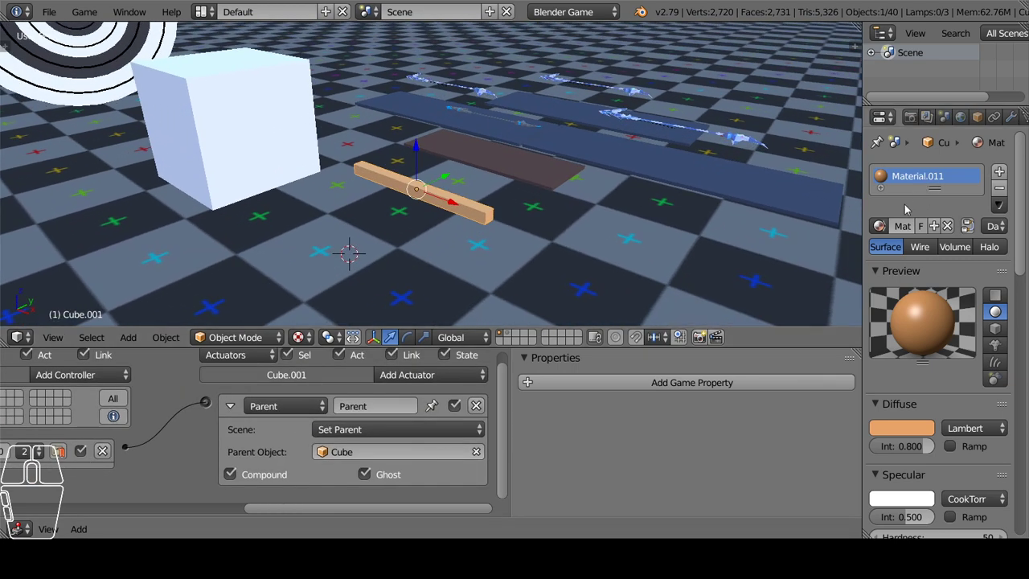
Review the stick's settings in the Physics tab of the Properties editor.
{"action": "left_click", "coordinate": [353, 241]}
{"action": "left_click", "coordinate": [1003, 121]}
{"action": "left_click", "coordinate": [890, 186]}
{"action": "left_click", "coordinate": [896, 242]}
{"action": "middle_click", "coordinate": [563, 226]}
{"action": "scroll", "scroll_direction": "down", "scroll_amount": 3}
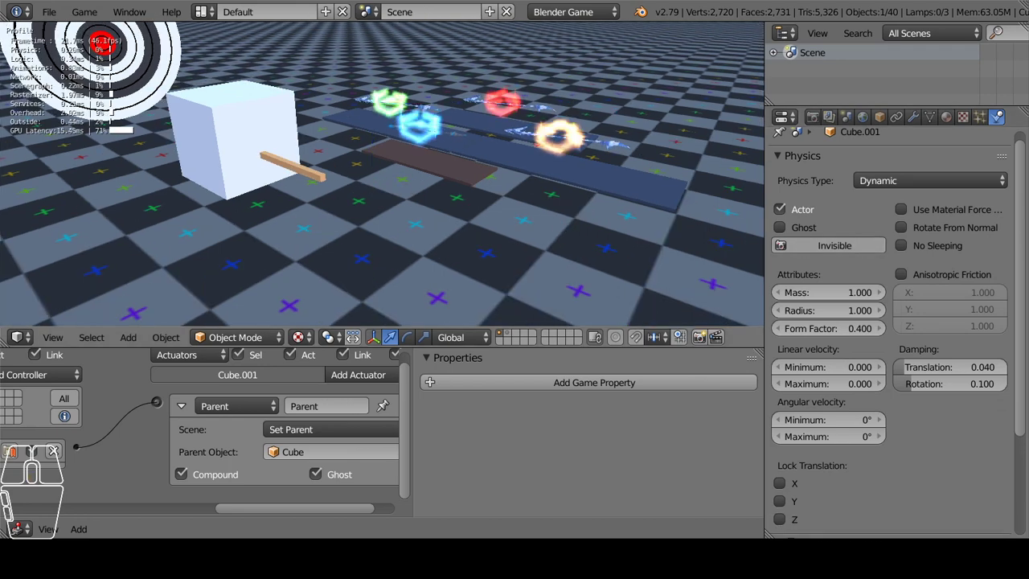
Run the game, watch the stick lodge in the white cube, then end play and select the cube.
{"action": "left_click_drag", "start_coordinate": [359, 181], "coordinate": [407, 174]}
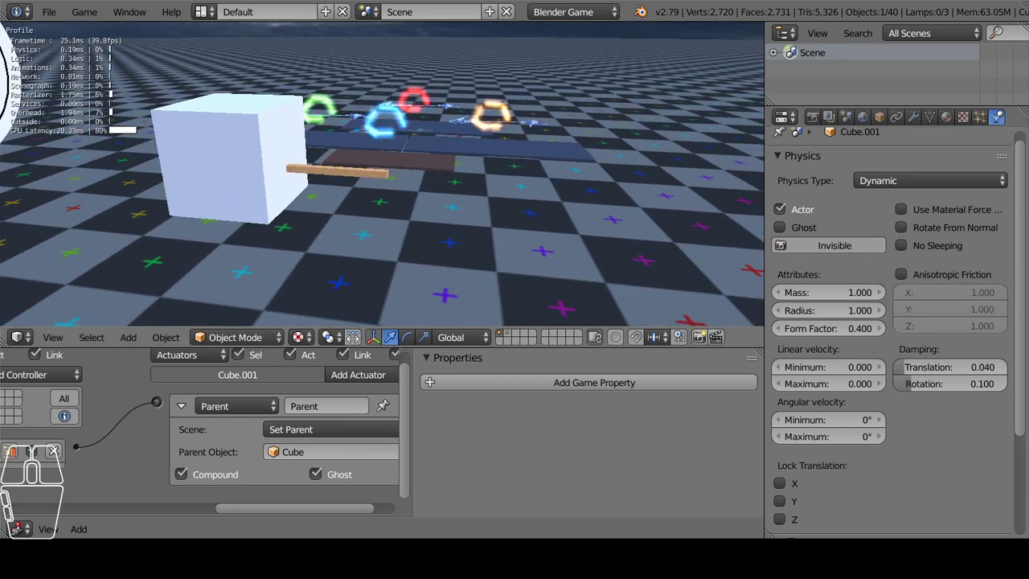
{"action": "left_click_drag", "start_coordinate": [414, 183], "coordinate": [437, 168]}
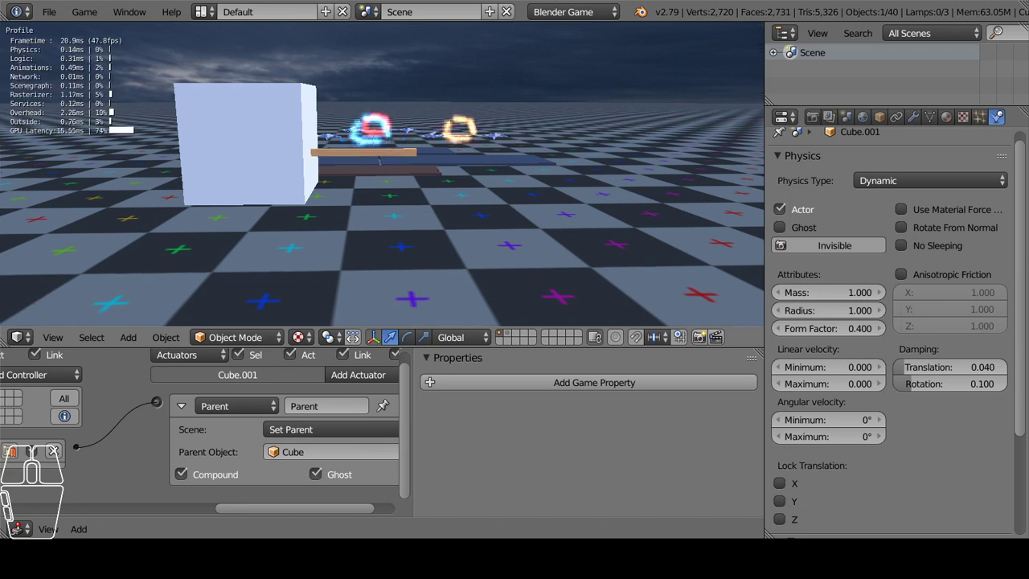
{"action": "left_click_drag", "start_coordinate": [383, 183], "coordinate": [360, 212]}
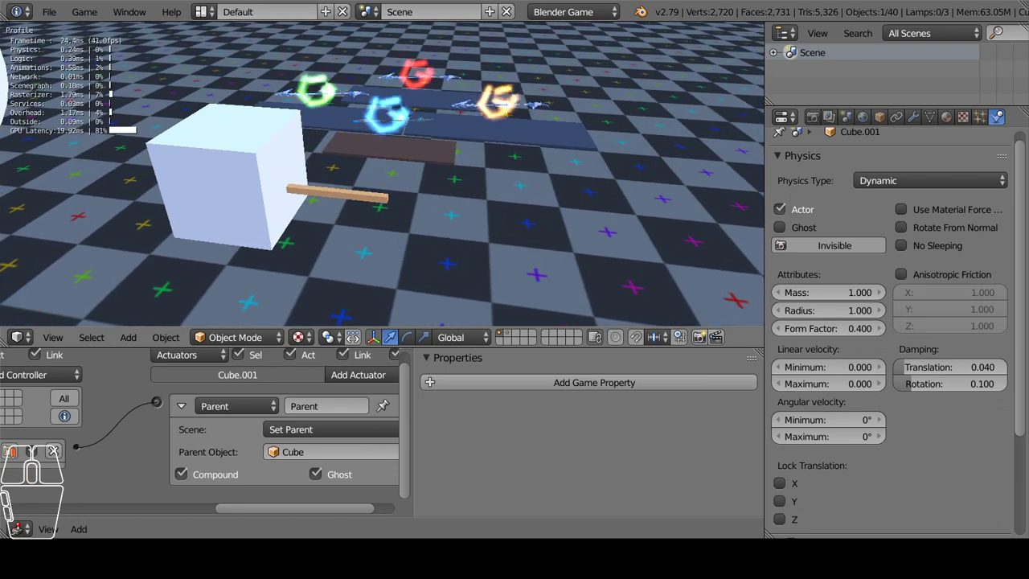
{"action": "left_click_drag", "start_coordinate": [360, 213], "coordinate": [318, 208]}
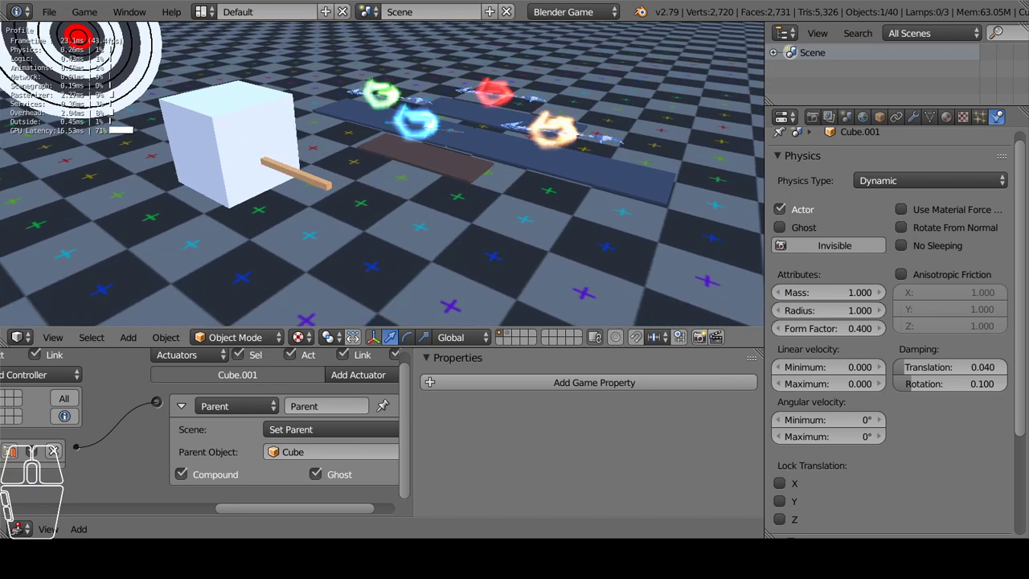
{"action": "right_click", "coordinate": [233, 205]}
{"action": "left_click_drag", "start_coordinate": [314, 183], "coordinate": [324, 182]}
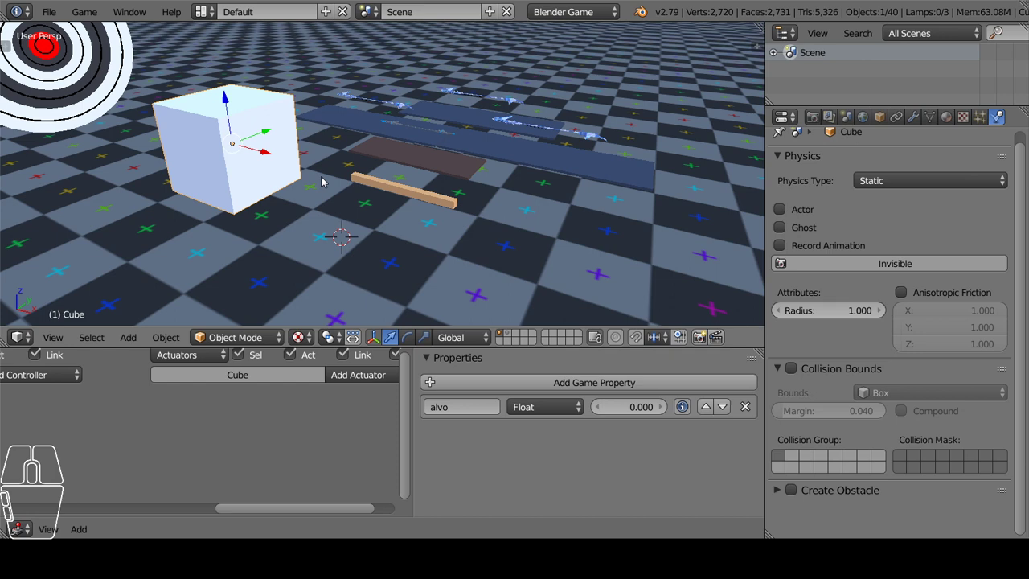
Set the white cube's Physics Type to Rigid Body after first trying Dynamic.
{"action": "left_click_drag", "start_coordinate": [201, 200], "coordinate": [226, 185]}
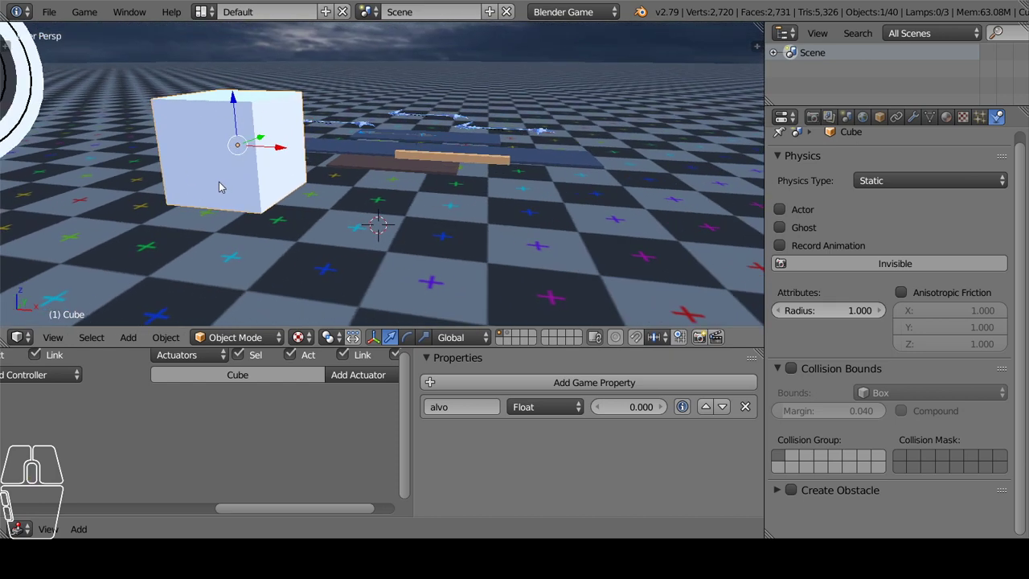
{"action": "scroll", "scroll_direction": "up", "scroll_amount": 3}
{"action": "left_click_drag", "start_coordinate": [265, 199], "coordinate": [251, 203]}
{"action": "left_click_drag", "start_coordinate": [250, 193], "coordinate": [321, 226]}
{"action": "left_click_drag", "start_coordinate": [336, 222], "coordinate": [312, 212]}
{"action": "left_click_drag", "start_coordinate": [362, 167], "coordinate": [354, 185]}
{"action": "left_click_drag", "start_coordinate": [350, 216], "coordinate": [352, 188]}
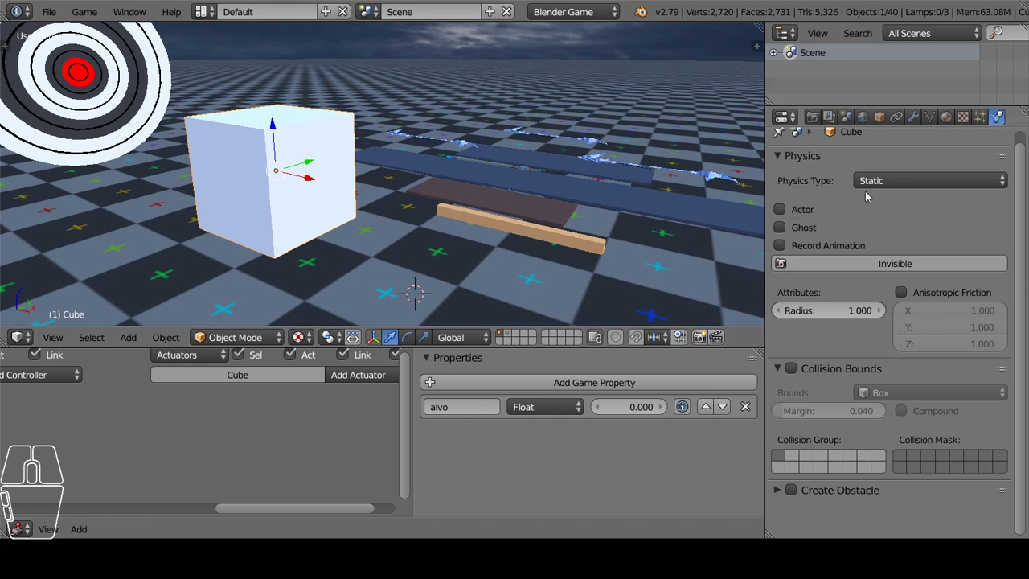
{"action": "left_click", "coordinate": [873, 186]}
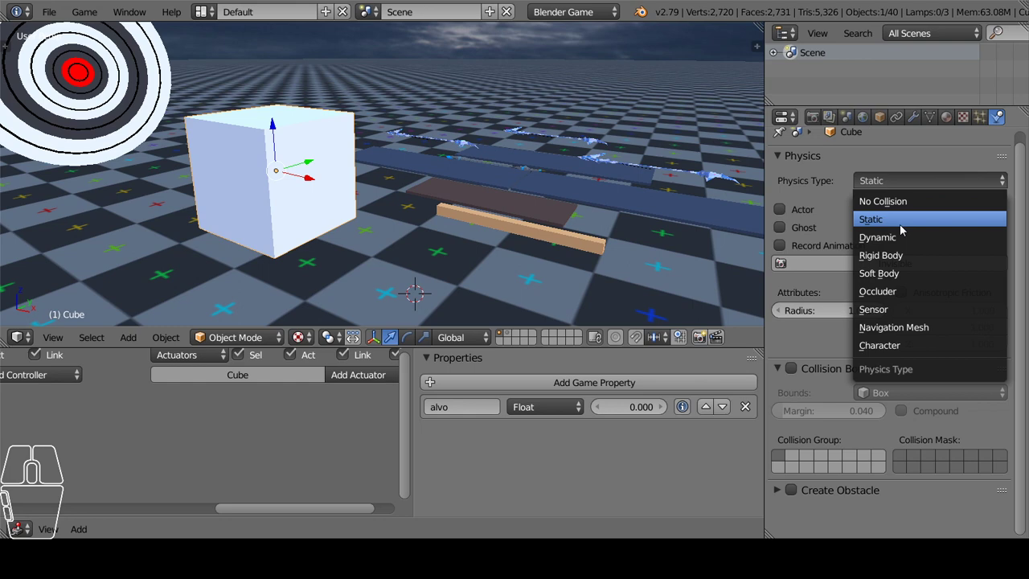
{"action": "left_click", "coordinate": [895, 241]}
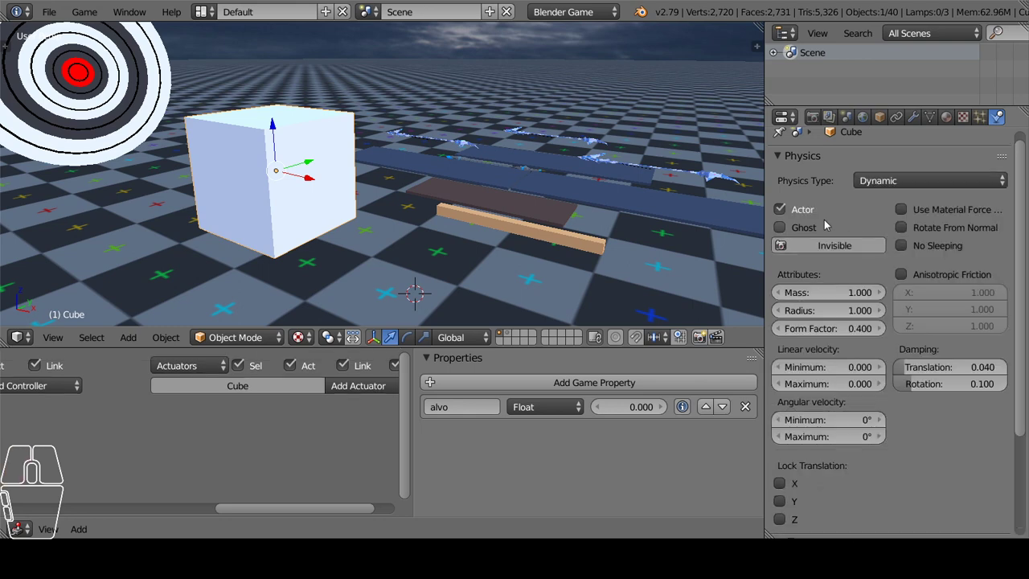
{"action": "left_click_drag", "start_coordinate": [638, 228], "coordinate": [620, 232]}
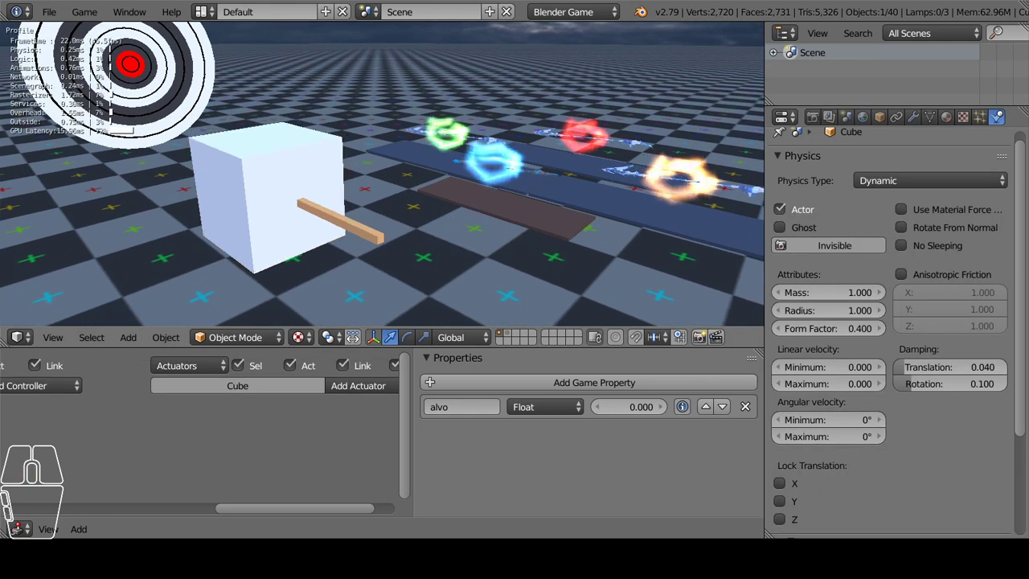
{"action": "left_click", "coordinate": [877, 185]}
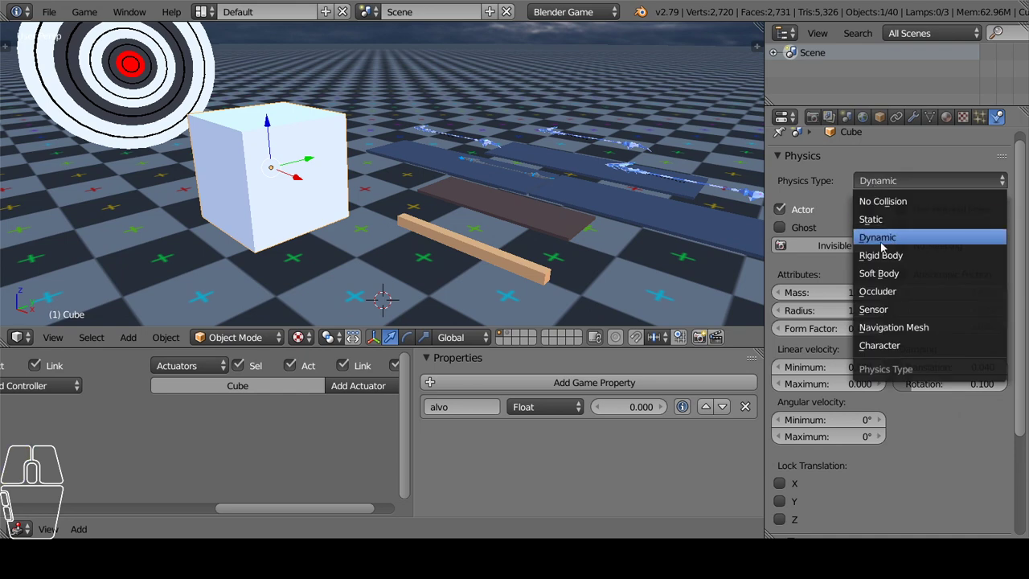
{"action": "left_click", "coordinate": [884, 258]}
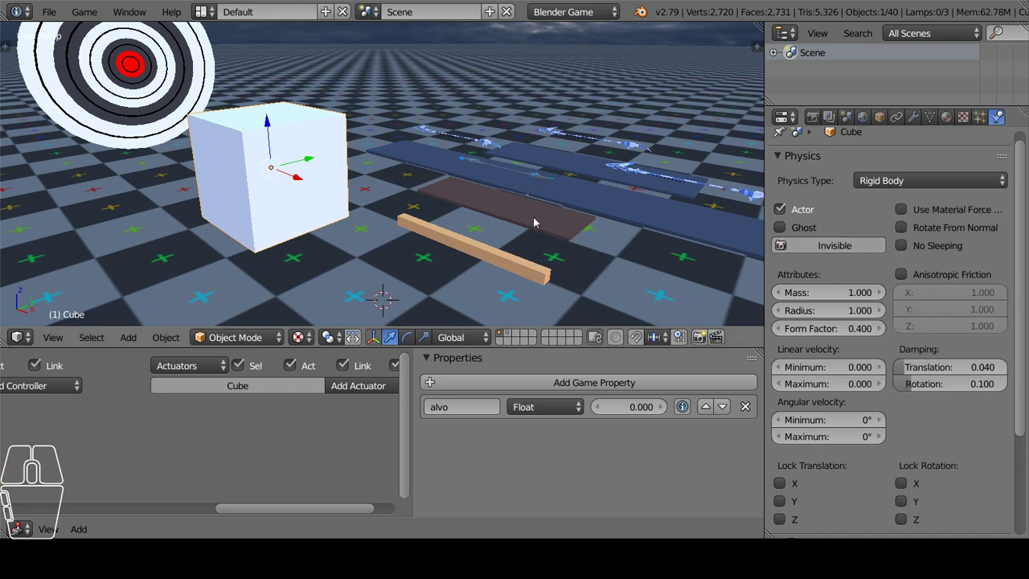
Make the stick Cube.001 a rigid body and tilt it slightly about one axis.
{"action": "left_click_drag", "start_coordinate": [528, 226], "coordinate": [538, 207]}
{"action": "middle_click", "coordinate": [536, 208]}
{"action": "left_click_drag", "start_coordinate": [535, 211], "coordinate": [561, 215]}
{"action": "scroll", "scroll_direction": "down", "scroll_amount": 3}
{"action": "left_click_drag", "start_coordinate": [528, 221], "coordinate": [513, 230]}
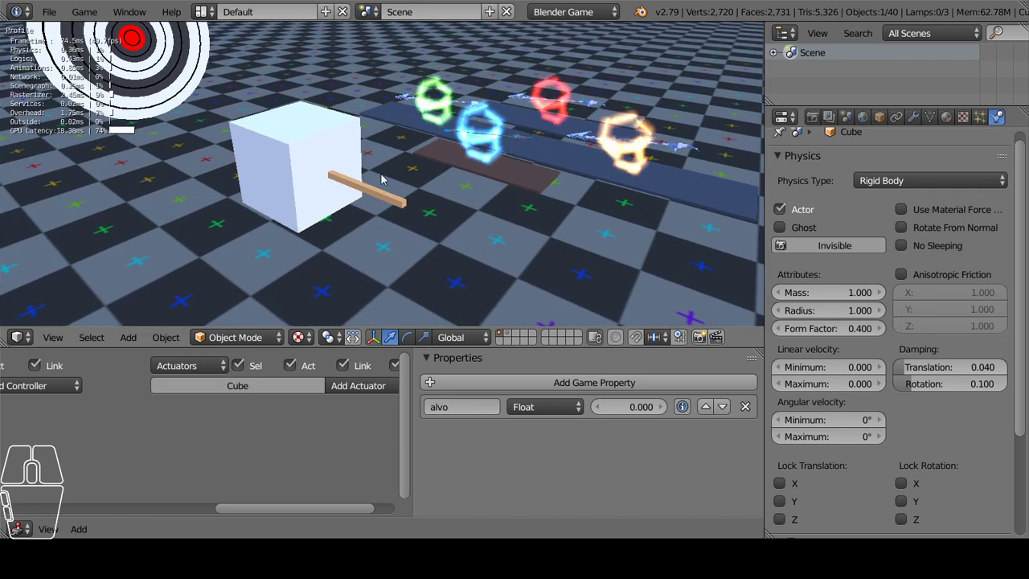
{"action": "left_click_drag", "start_coordinate": [391, 180], "coordinate": [419, 165]}
{"action": "scroll", "scroll_direction": "up", "scroll_amount": 3}
{"action": "left_click_drag", "start_coordinate": [415, 165], "coordinate": [401, 159]}
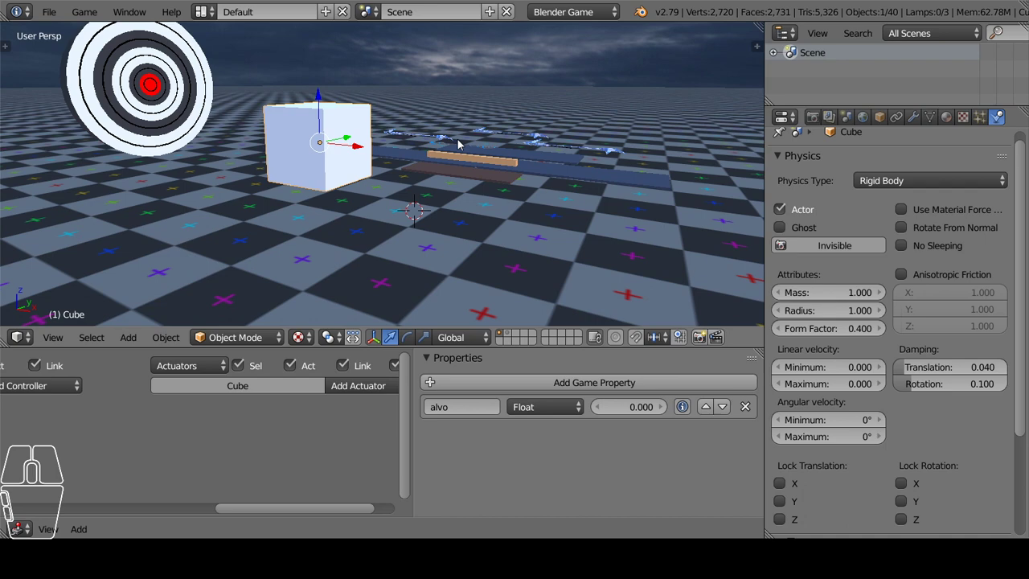
{"action": "right_click", "coordinate": [501, 171]}
{"action": "left_click_drag", "start_coordinate": [514, 168], "coordinate": [626, 190]}
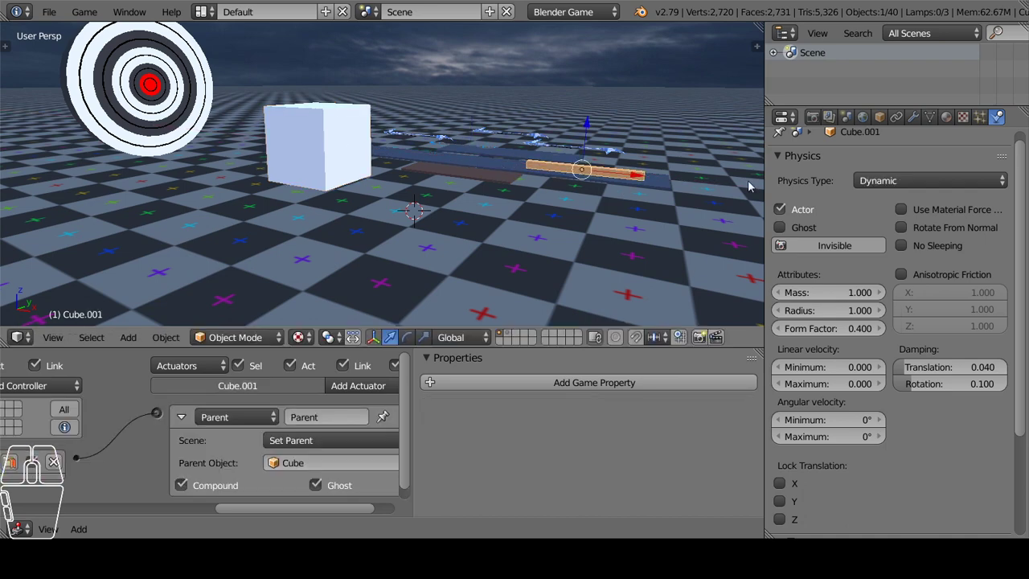
{"action": "left_click", "coordinate": [952, 179]}
{"action": "left_click", "coordinate": [902, 264]}
{"action": "middle_click", "coordinate": [596, 209]}
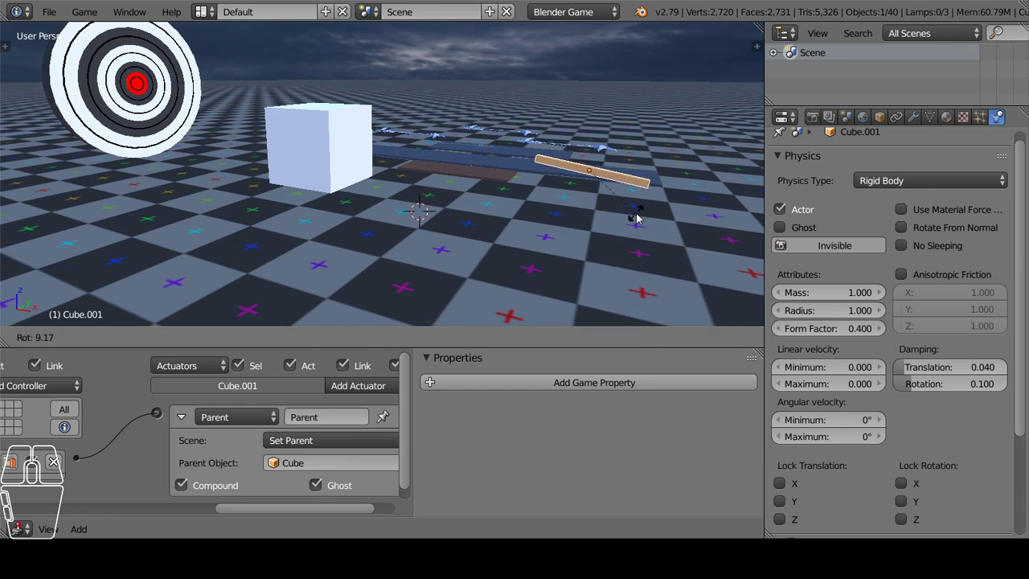
{"action": "left_click", "coordinate": [637, 222]}
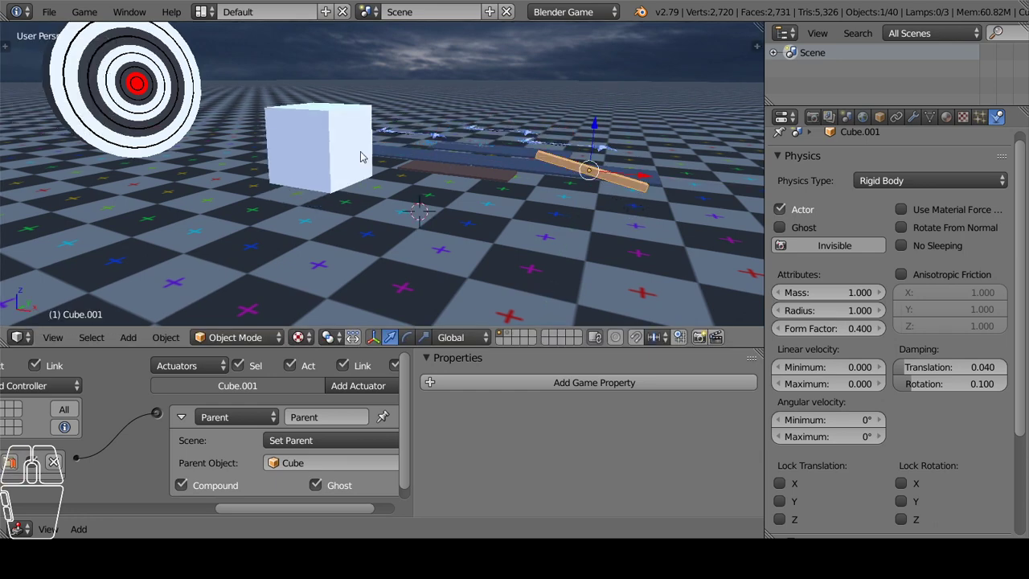
Enable Box collision bounds on the white cube.
{"action": "right_click", "coordinate": [301, 132]}
{"action": "middle_click", "coordinate": [899, 348]}
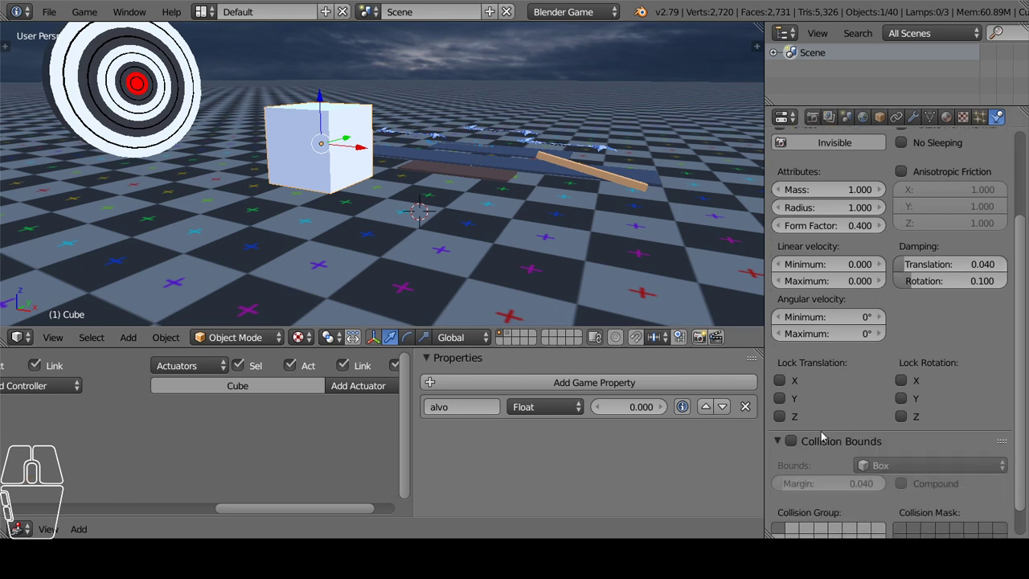
{"action": "left_click", "coordinate": [801, 446]}
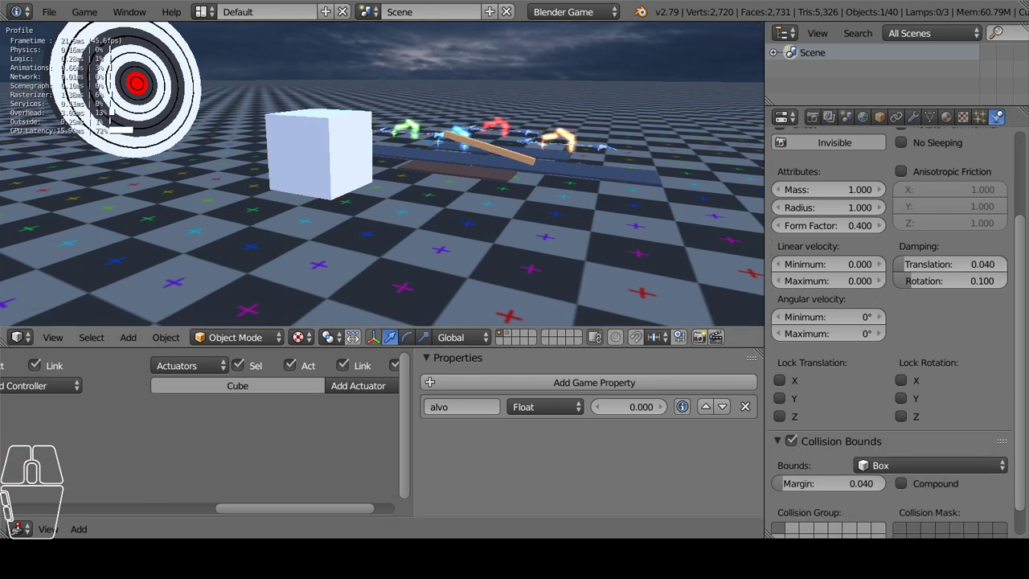
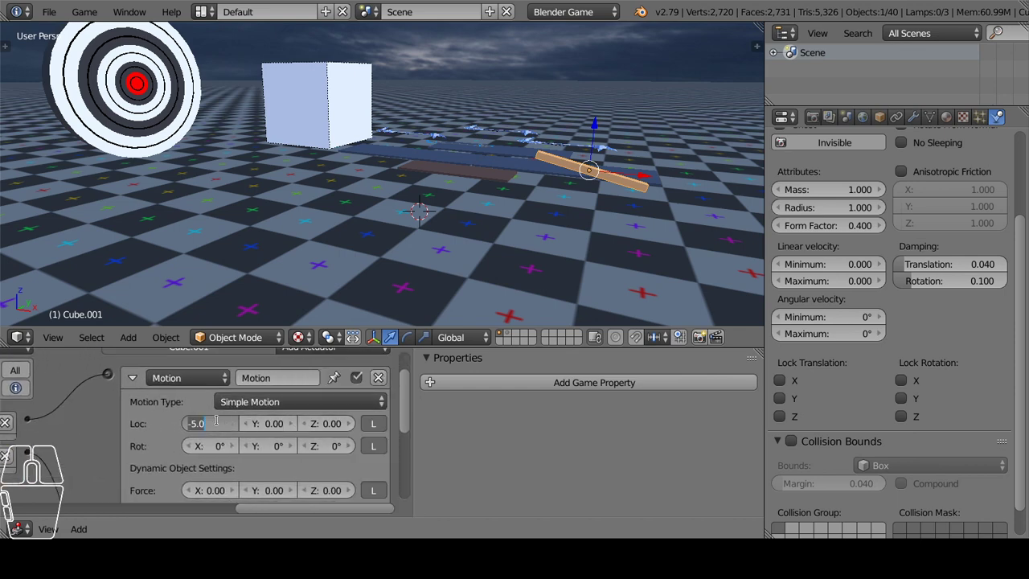
Set the stick's Motion Loc X to -10, tilt the cube along global Y and lower its mass and radius to 0.010.
{"action": "left_click", "coordinate": [452, 251]}
{"action": "middle_click", "coordinate": [429, 162]}
{"action": "right_click", "coordinate": [361, 115]}
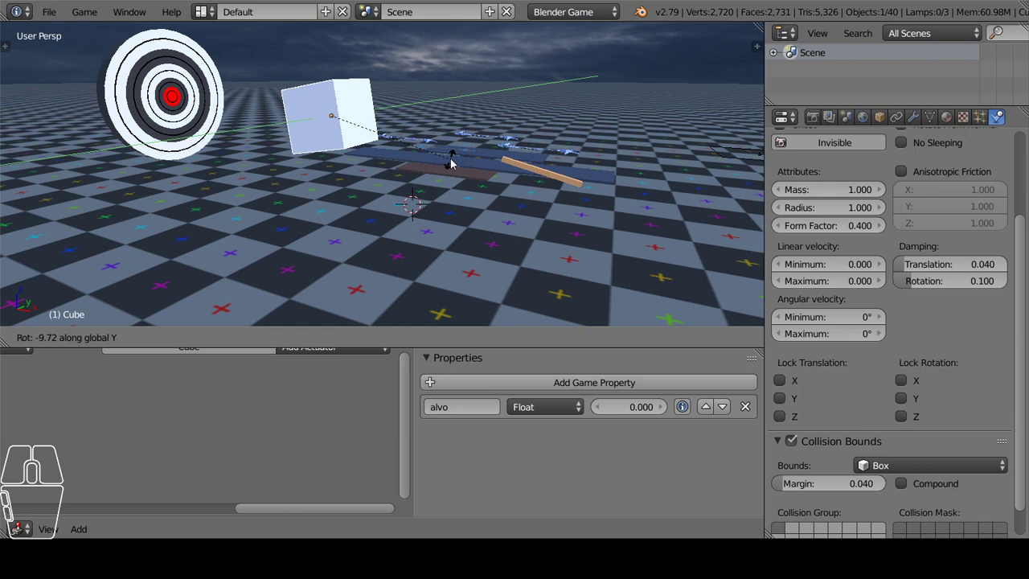
{"action": "left_click", "coordinate": [458, 145]}
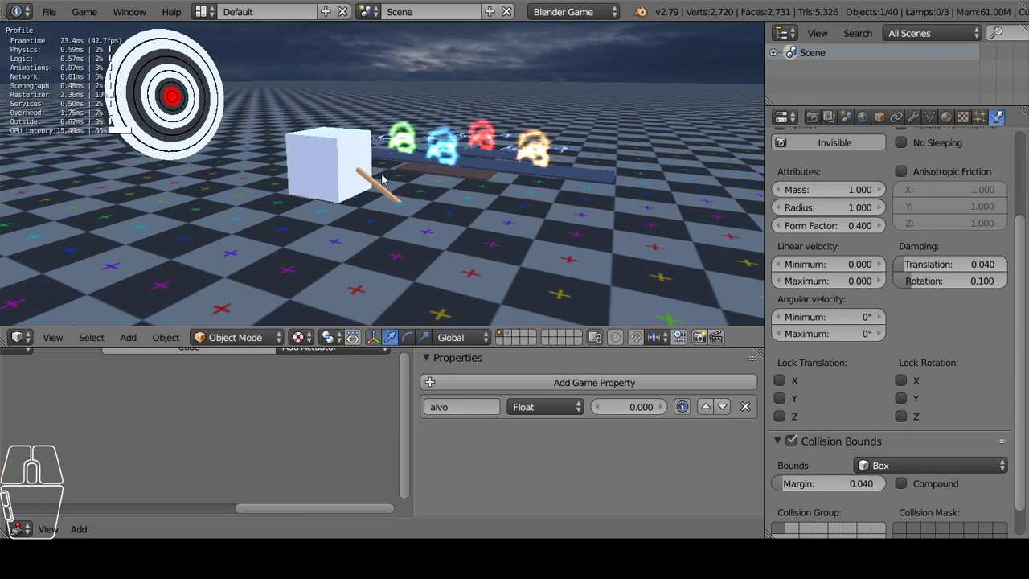
{"action": "middle_click", "coordinate": [954, 332]}
{"action": "middle_click", "coordinate": [911, 301]}
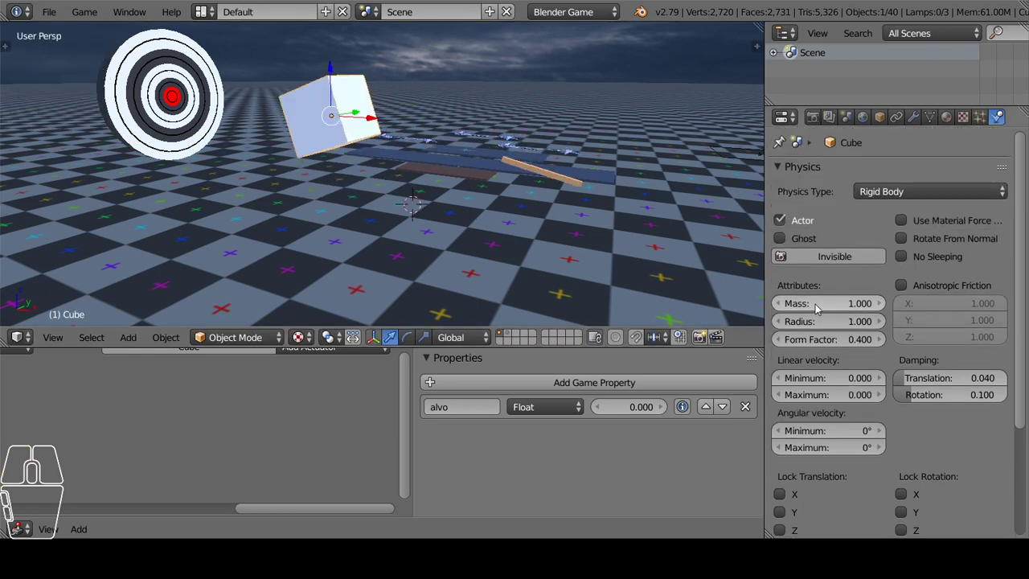
{"action": "left_click", "coordinate": [839, 309]}
{"action": "left_click", "coordinate": [833, 327]}
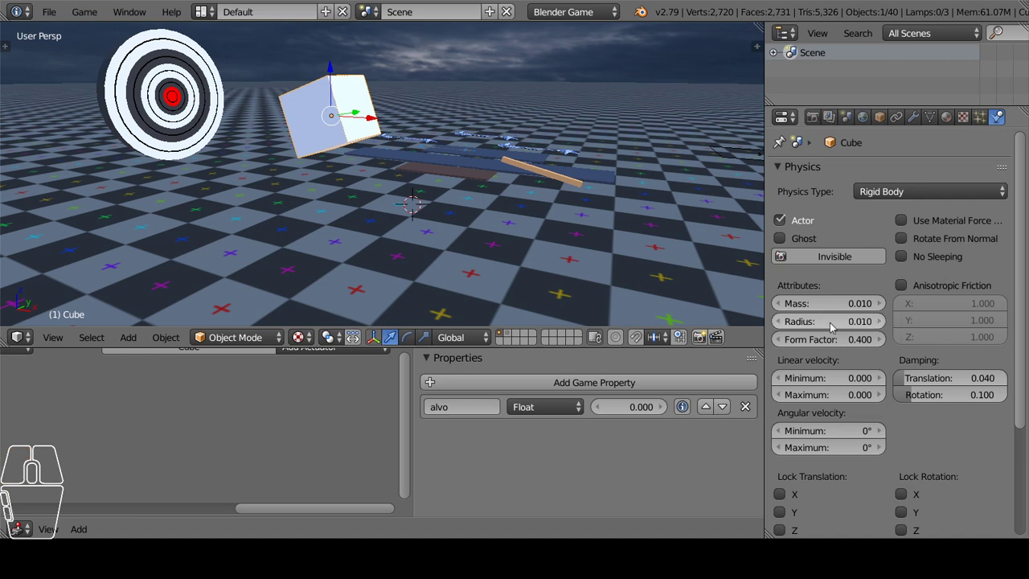
Select the stick and test-run the game, watching it fly toward the cube.
{"action": "right_click", "coordinate": [571, 184]}
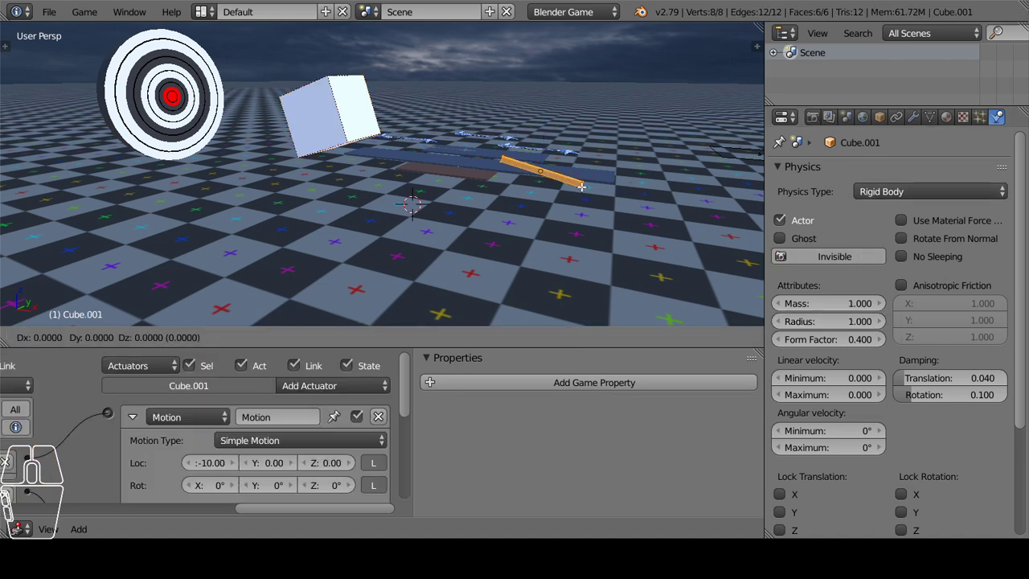
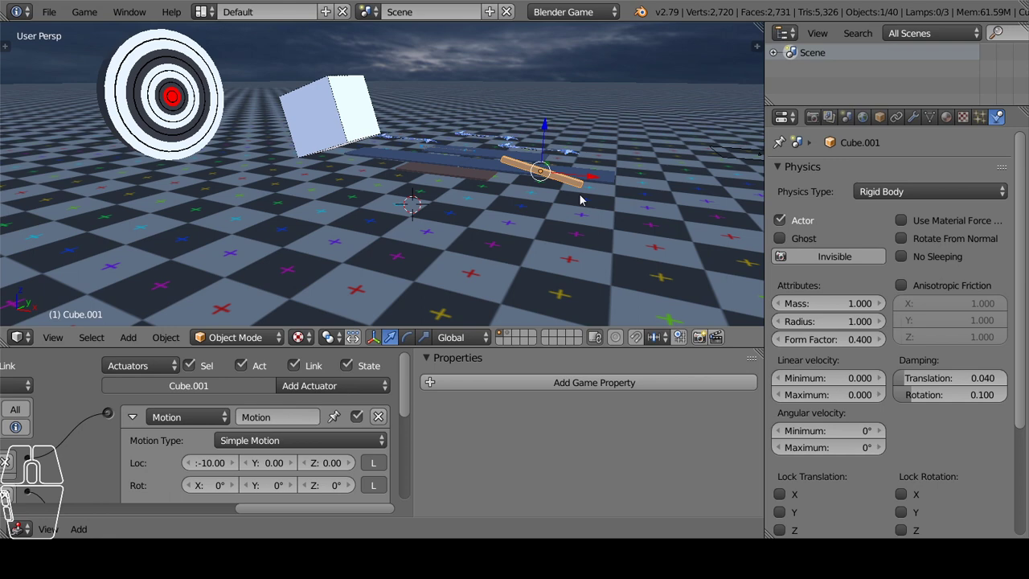
{"action": "left_click", "coordinate": [586, 199]}
{"action": "left_click_drag", "start_coordinate": [587, 209], "coordinate": [571, 213]}
{"action": "scroll", "scroll_direction": "up", "scroll_amount": 3}
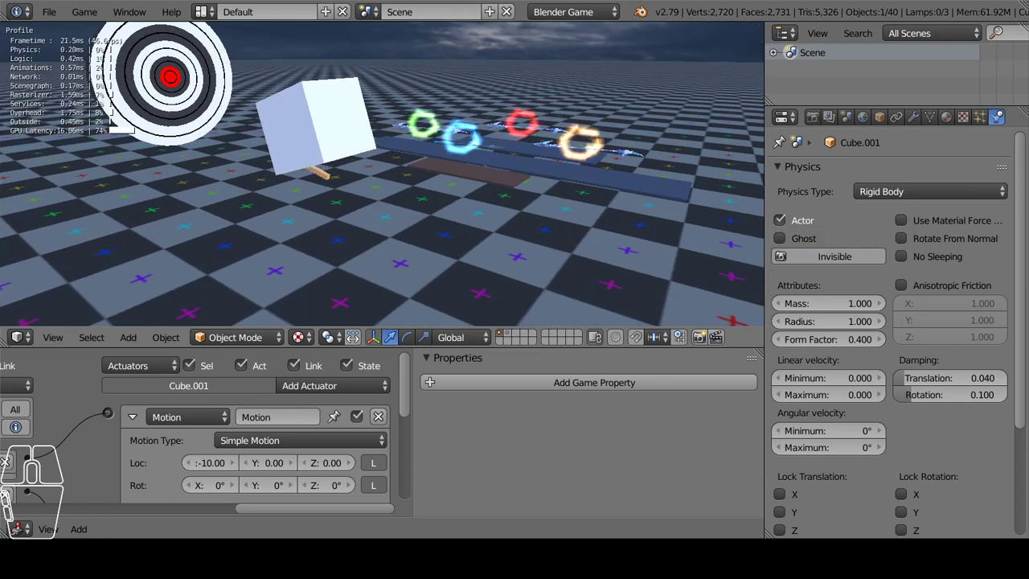
{"action": "left_click_drag", "start_coordinate": [571, 165], "coordinate": [586, 115]}
{"action": "right_click", "coordinate": [336, 139]}
{"action": "left_click", "coordinate": [335, 138]}
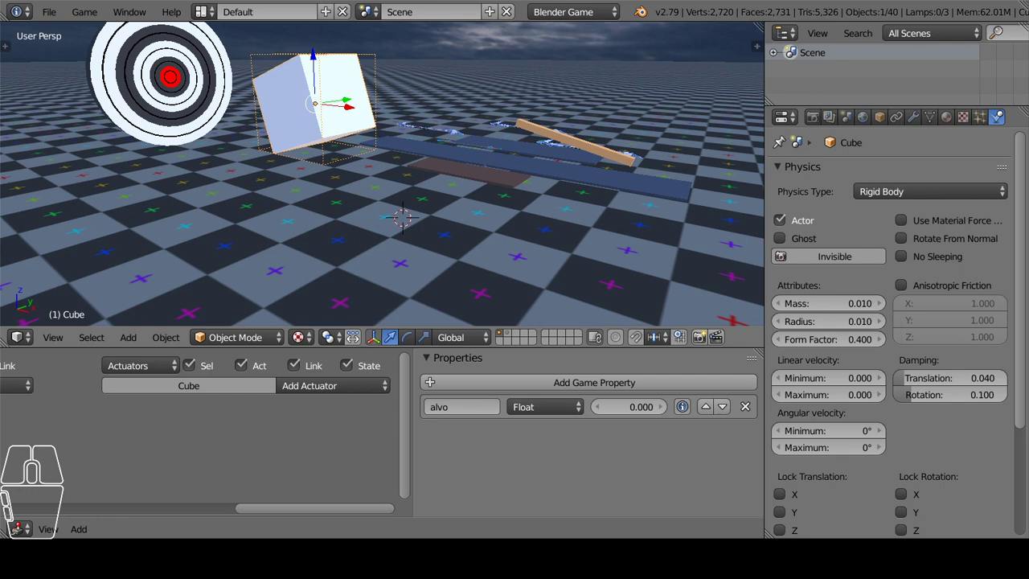
Change the cube's collision bounds to Convex Hull and adjust the stick's physics options.
{"action": "middle_click", "coordinate": [391, 183]}
{"action": "scroll", "scroll_direction": "down", "scroll_amount": 3}
{"action": "left_click", "coordinate": [332, 139]}
{"action": "left_click", "coordinate": [911, 404]}
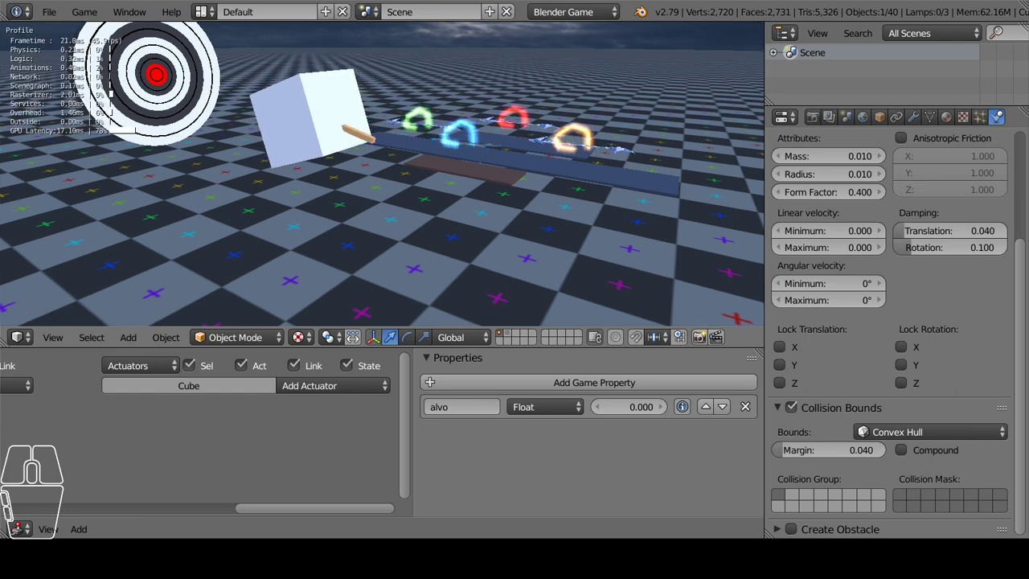
{"action": "left_click_drag", "start_coordinate": [389, 177], "coordinate": [348, 142]}
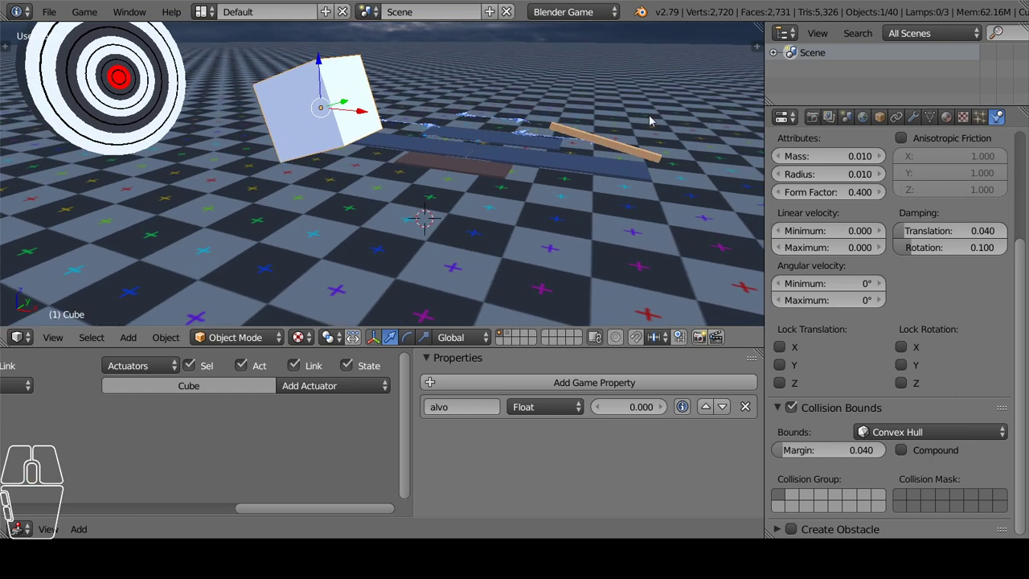
{"action": "right_click", "coordinate": [636, 154]}
{"action": "left_click", "coordinate": [792, 406]}
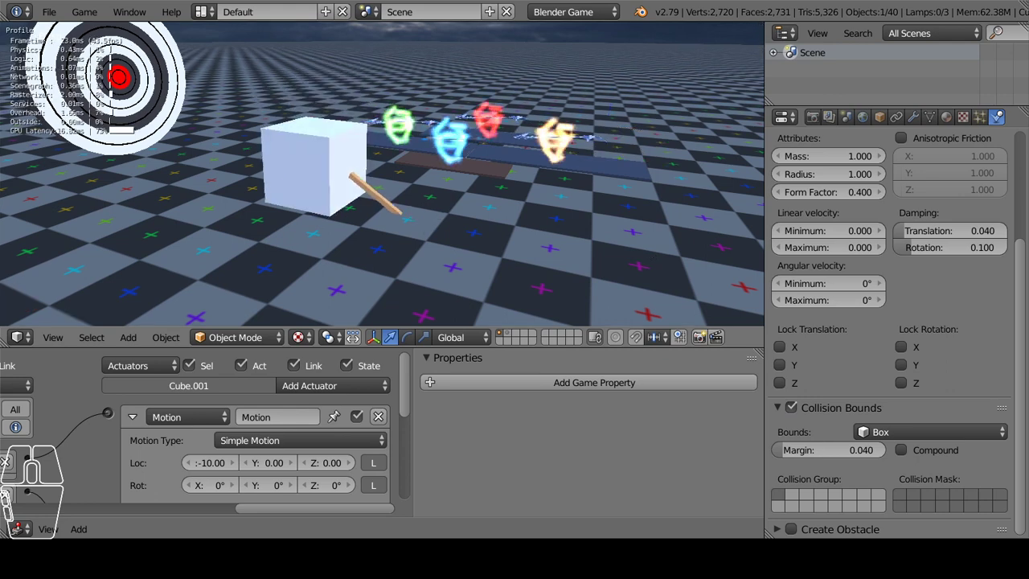
{"action": "left_click", "coordinate": [798, 412]}
Reposition and rotate the stick about Y, then test the throw past the cube toward the target.
{"action": "left_click_drag", "start_coordinate": [579, 195], "coordinate": [567, 194]}
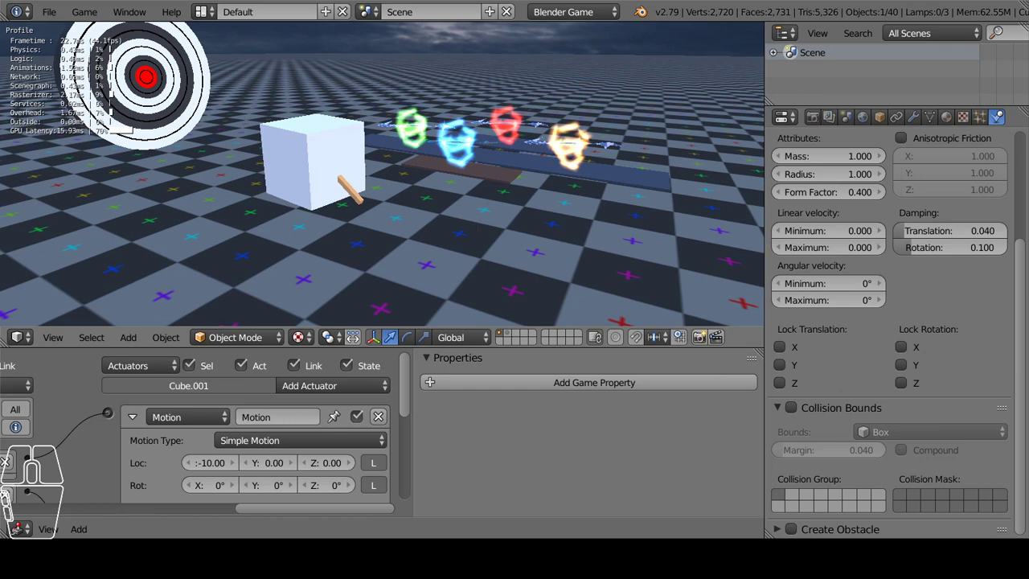
{"action": "middle_click", "coordinate": [576, 198]}
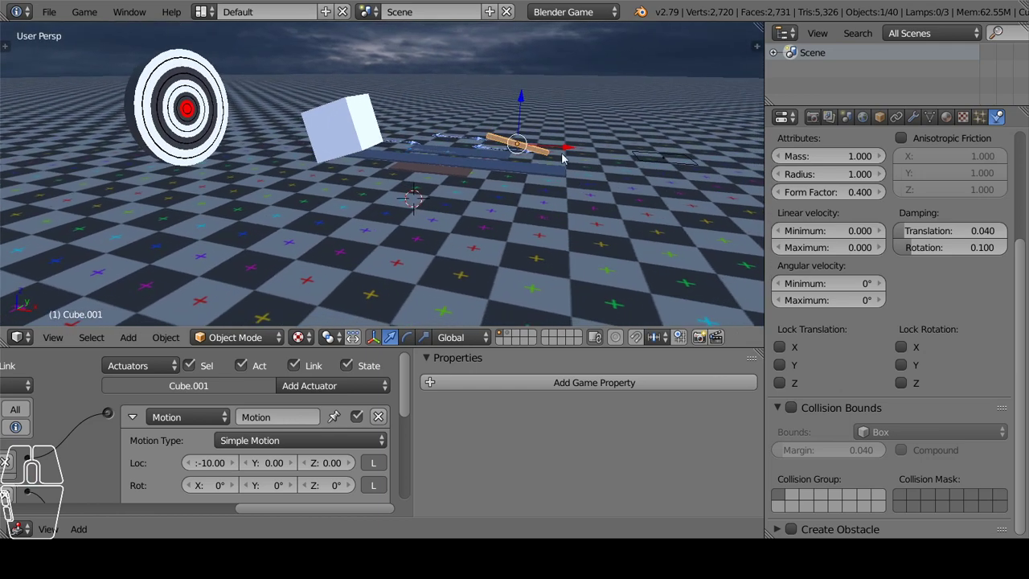
{"action": "left_click_drag", "start_coordinate": [562, 152], "coordinate": [762, 204]}
{"action": "left_click_drag", "start_coordinate": [689, 201], "coordinate": [603, 203]}
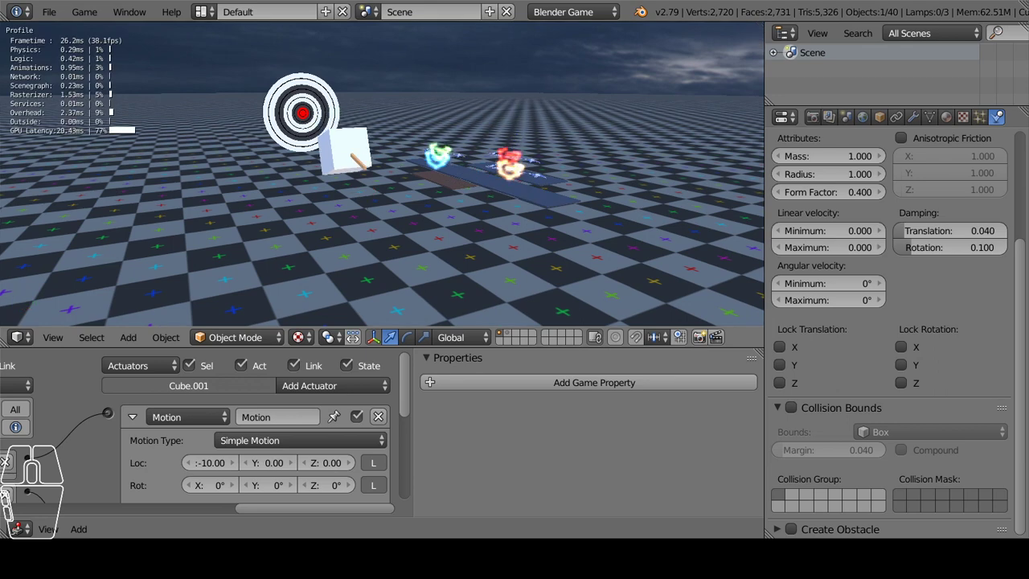
{"action": "left_click_drag", "start_coordinate": [551, 204], "coordinate": [593, 227]}
{"action": "left_click", "coordinate": [564, 180]}
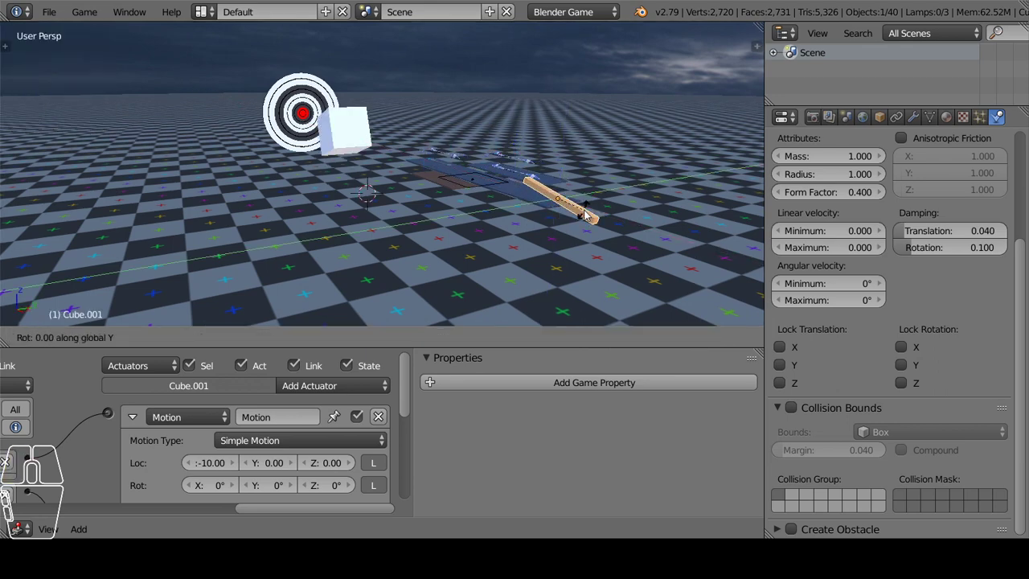
{"action": "left_click", "coordinate": [583, 225]}
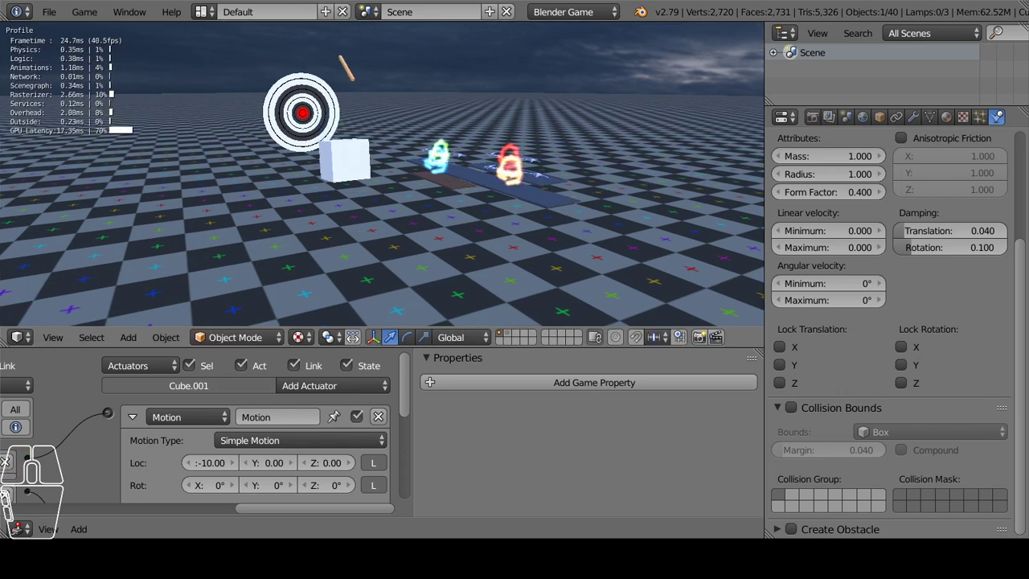
{"action": "middle_click", "coordinate": [312, 141]}
{"action": "left_click_drag", "start_coordinate": [354, 160], "coordinate": [465, 193]}
{"action": "middle_click", "coordinate": [465, 198]}
{"action": "left_click_drag", "start_coordinate": [534, 193], "coordinate": [487, 173]}
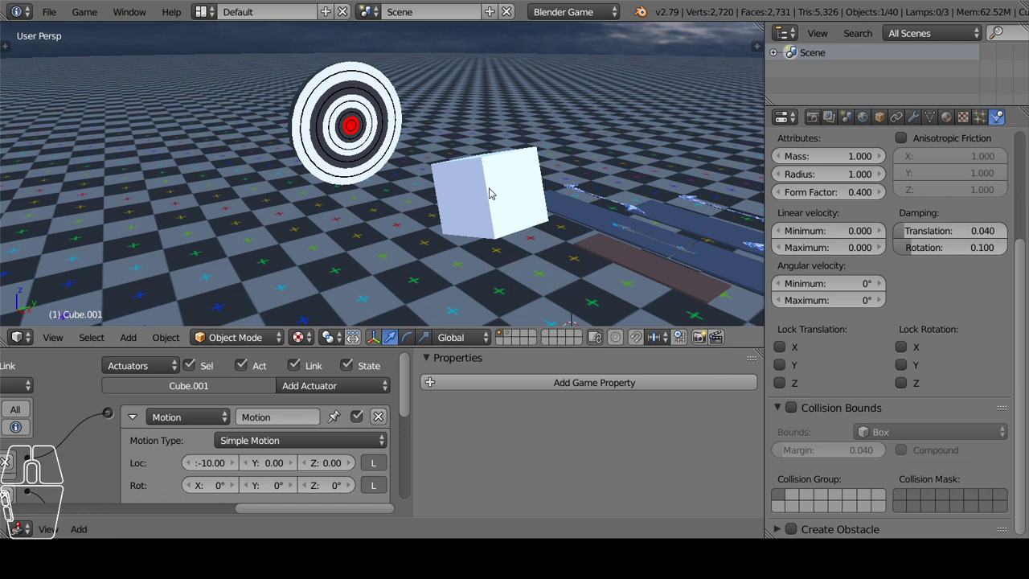
{"action": "right_click", "coordinate": [495, 193]}
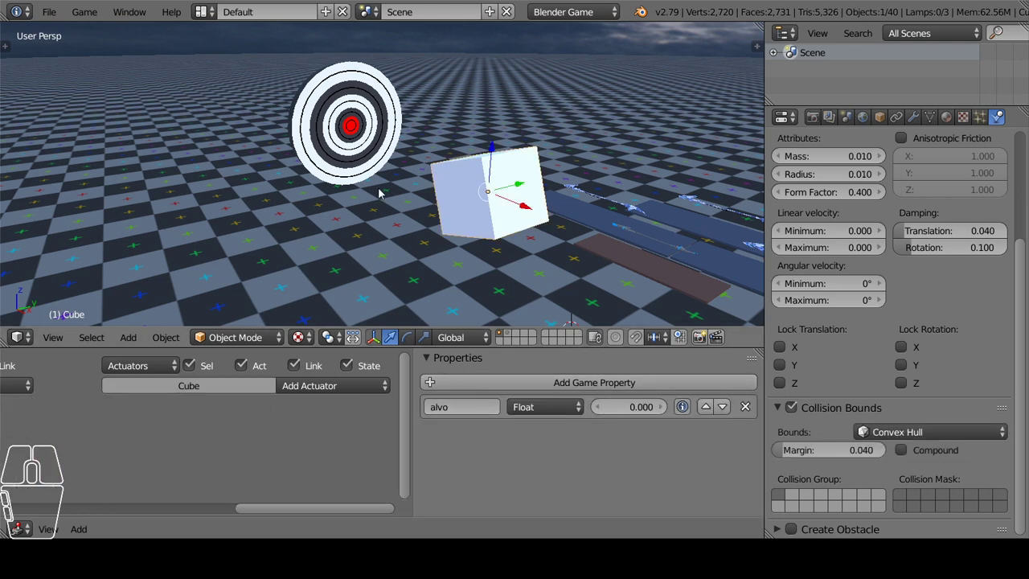
Add a game property to the target Alvo.001 and delete the large cube.
{"action": "right_click", "coordinate": [367, 152]}
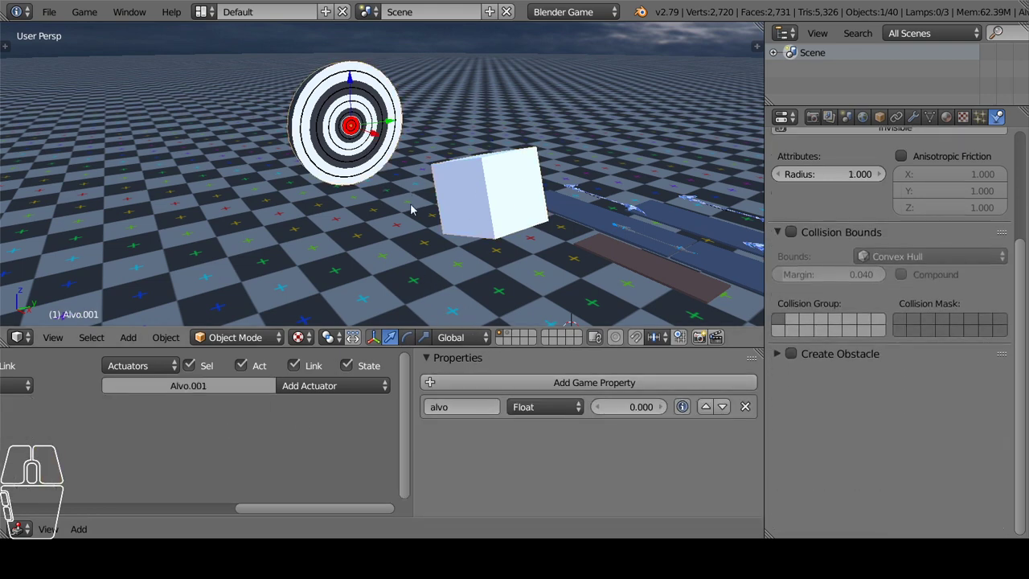
{"action": "left_click", "coordinate": [476, 389]}
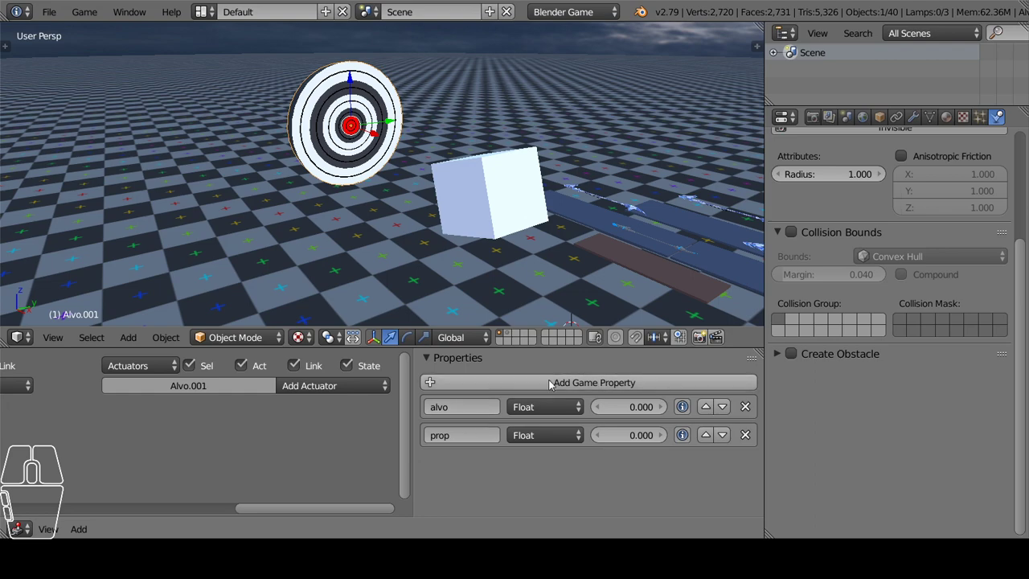
{"action": "left_click", "coordinate": [744, 435]}
{"action": "left_click_drag", "start_coordinate": [460, 211], "coordinate": [528, 226]}
{"action": "right_click", "coordinate": [516, 186]}
{"action": "left_click", "coordinate": [515, 185]}
{"action": "right_click", "coordinate": [326, 142]}
{"action": "left_click", "coordinate": [468, 413]}
{"action": "left_click", "coordinate": [482, 443]}
Give the stick a Set Parent actuator with Parent Object Alvo.001 and enable Ghost.
{"action": "left_click_drag", "start_coordinate": [396, 82], "coordinate": [313, 67]}
{"action": "left_click_drag", "start_coordinate": [483, 252], "coordinate": [433, 190]}
{"action": "scroll", "scroll_direction": "down", "scroll_amount": 3}
{"action": "middle_click", "coordinate": [458, 195]}
{"action": "scroll", "scroll_direction": "up", "scroll_amount": 3}
{"action": "right_click", "coordinate": [560, 263]}
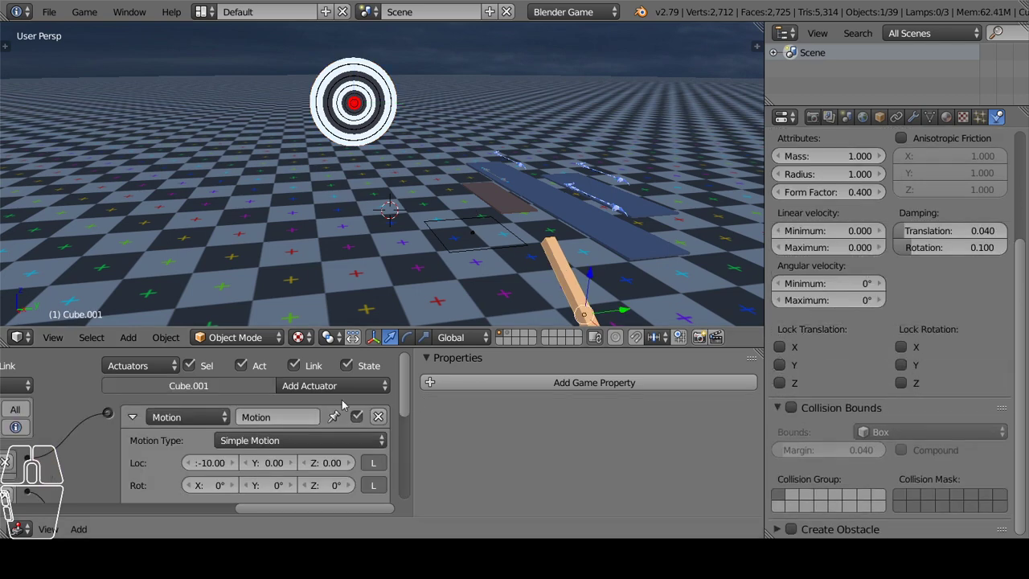
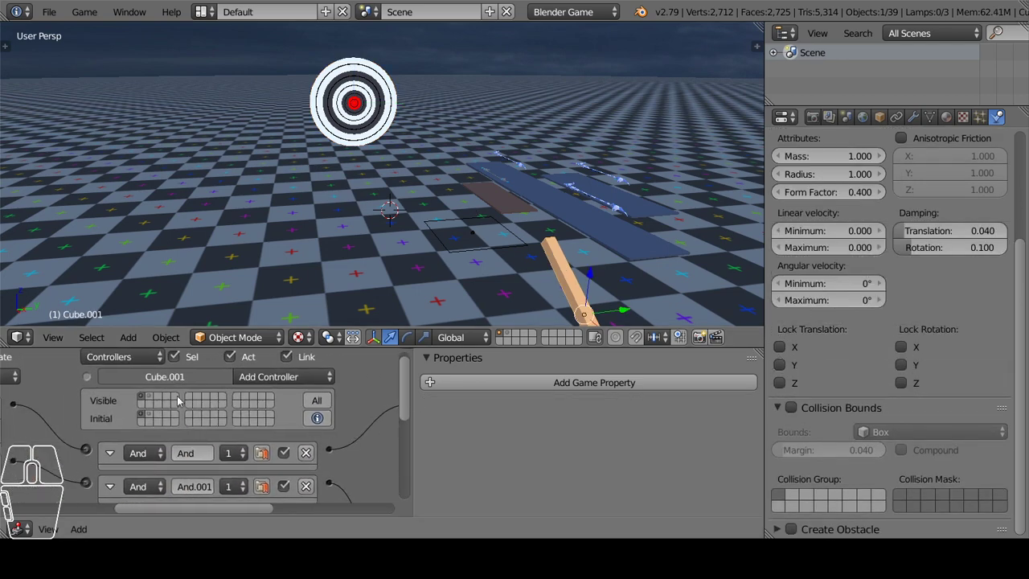
{"action": "left_click", "coordinate": [159, 402]}
{"action": "left_click", "coordinate": [156, 401]}
{"action": "middle_click", "coordinate": [320, 450]}
{"action": "middle_click", "coordinate": [141, 429]}
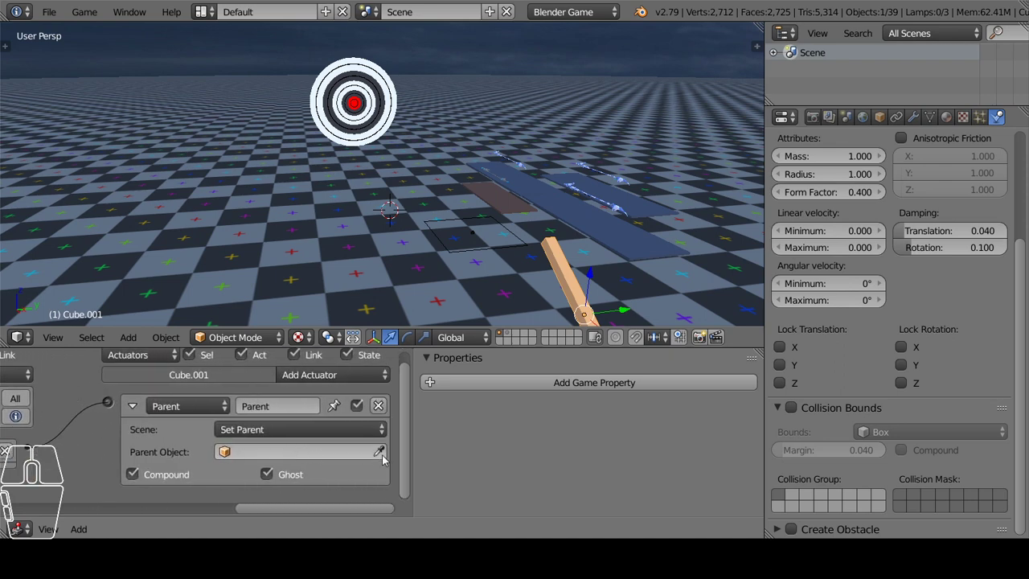
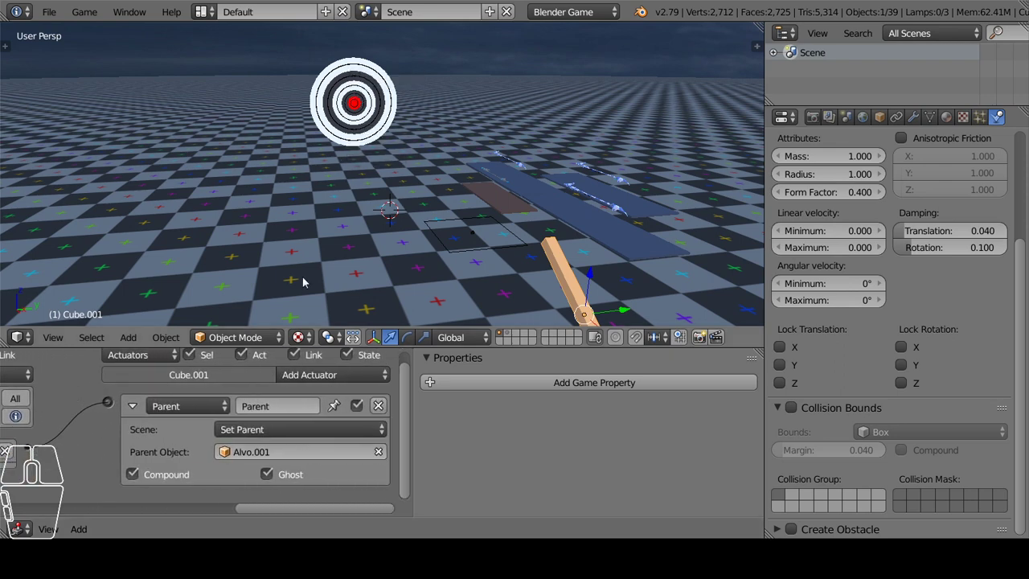
{"action": "left_click_drag", "start_coordinate": [393, 164], "coordinate": [406, 168]}
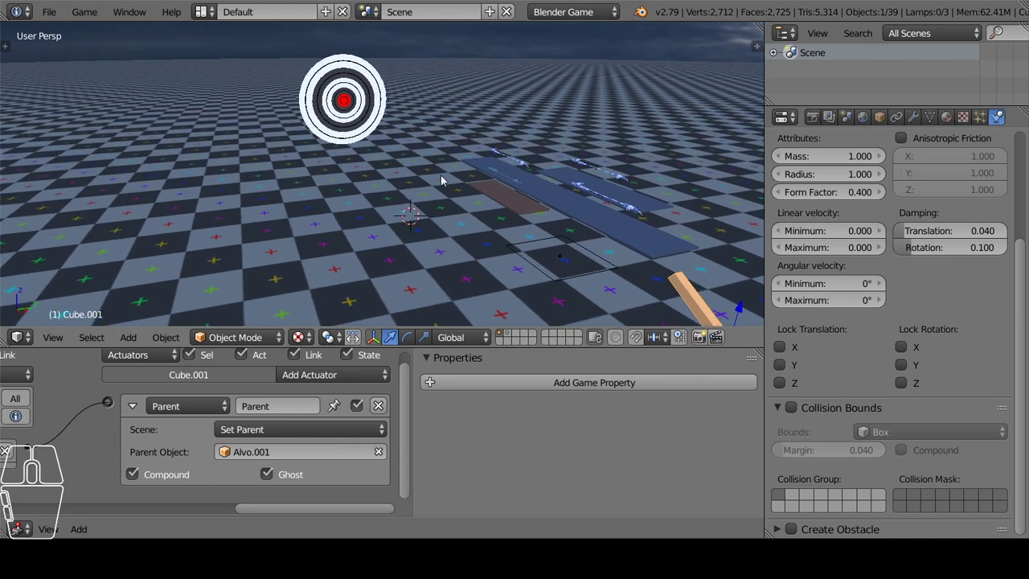
{"action": "scroll", "scroll_direction": "up", "scroll_amount": 3}
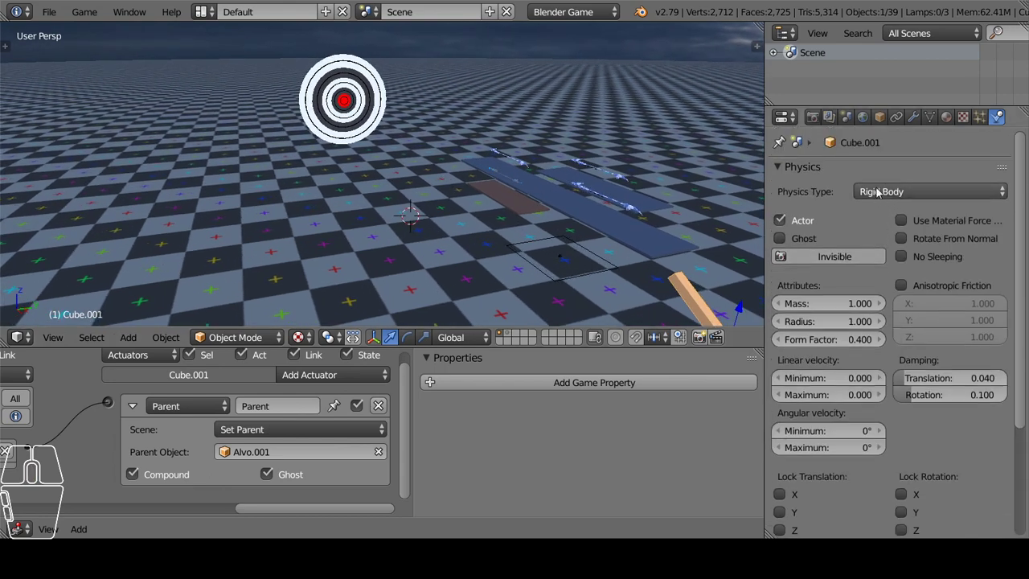
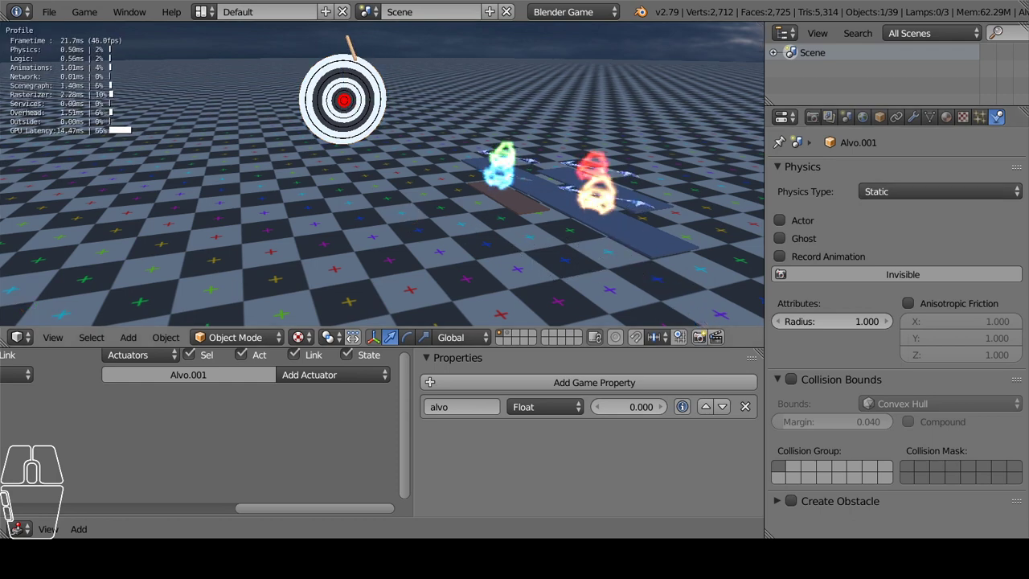
Re-tilt the stick along Y and raise its mass to 24.4.
{"action": "right_click", "coordinate": [679, 291]}
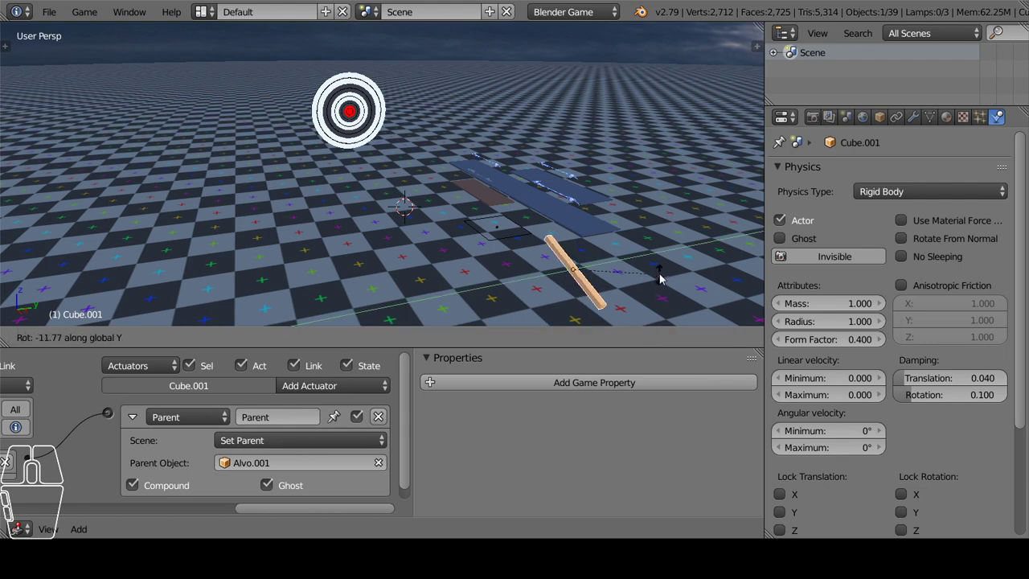
{"action": "left_click", "coordinate": [670, 258]}
{"action": "right_click", "coordinate": [378, 112]}
{"action": "left_click_drag", "start_coordinate": [772, 317], "coordinate": [796, 379]}
{"action": "left_click", "coordinate": [796, 378]}
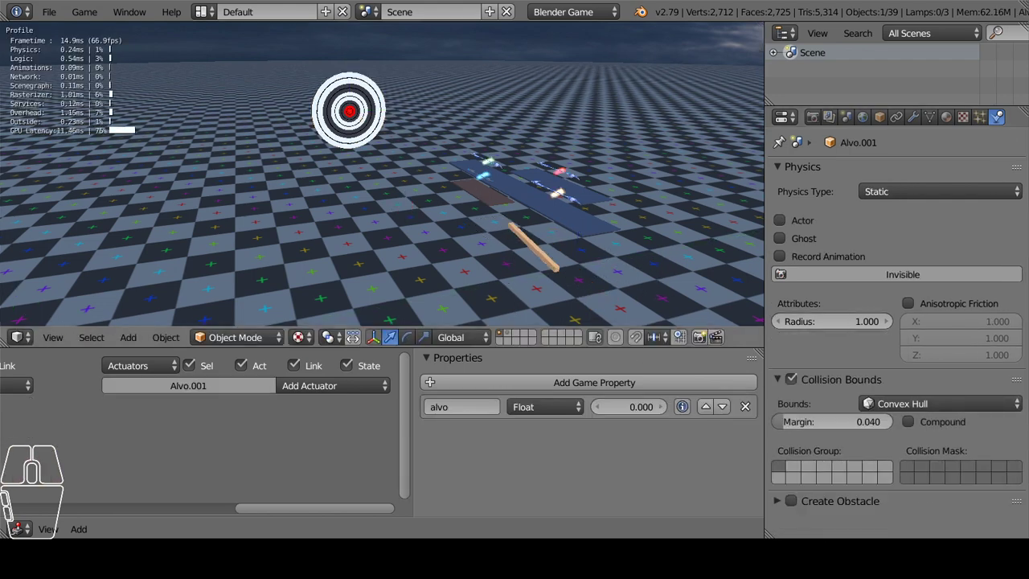
Rotate the stick again and run game tests watching it fly toward the target board.
{"action": "right_click", "coordinate": [571, 282]}
{"action": "right_click", "coordinate": [579, 279]}
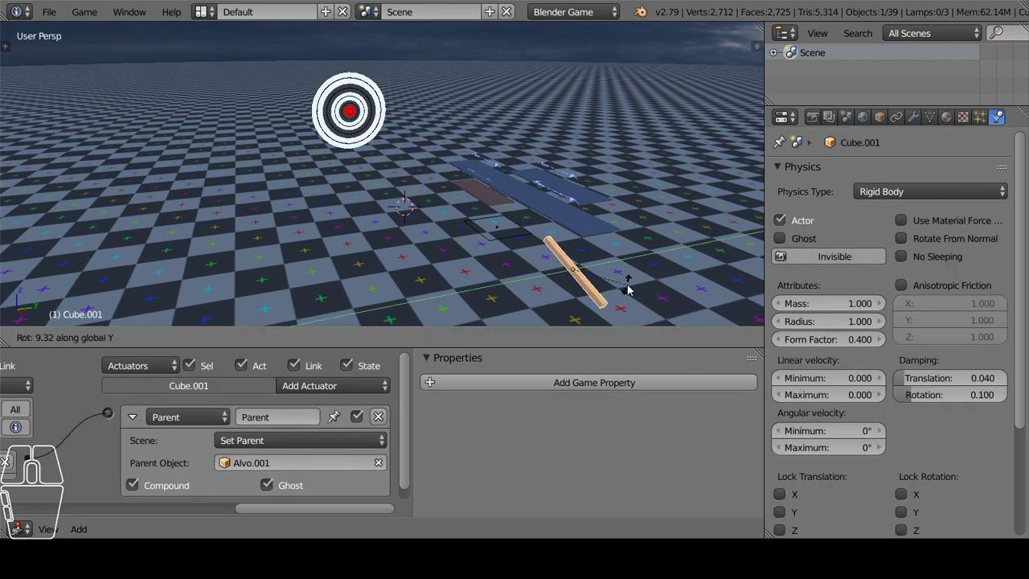
{"action": "left_click", "coordinate": [630, 295]}
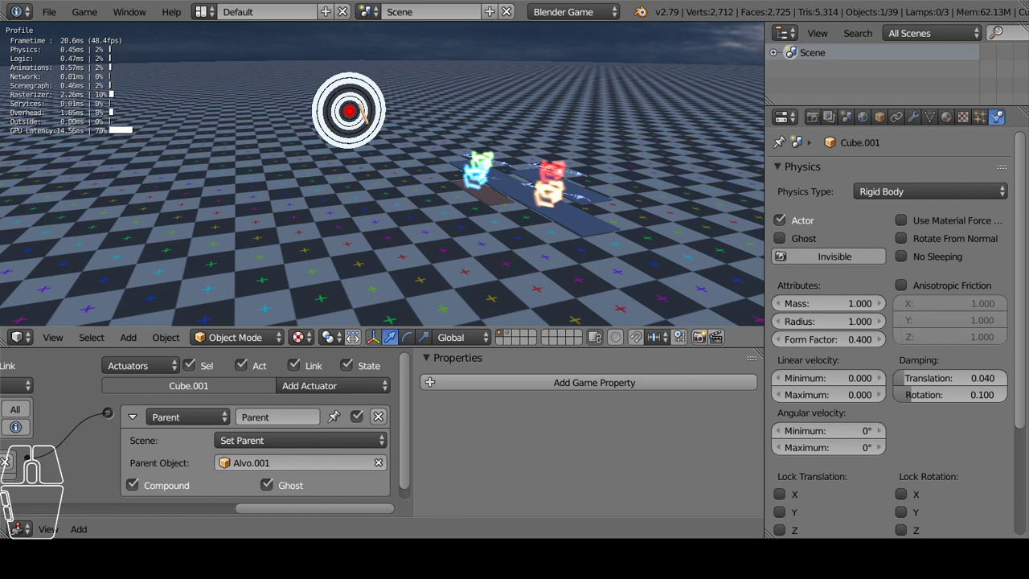
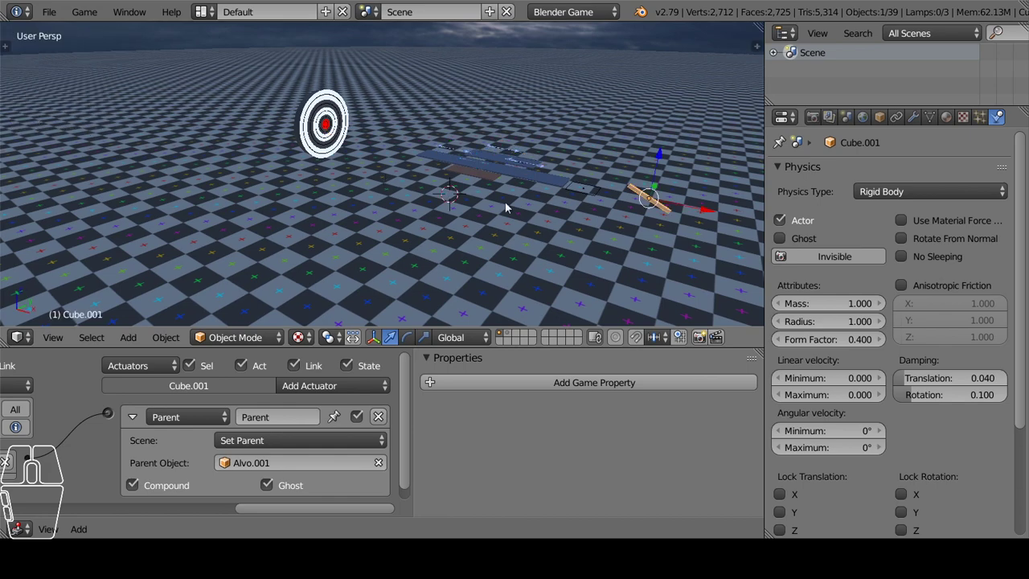
{"action": "left_click_drag", "start_coordinate": [618, 246], "coordinate": [635, 243]}
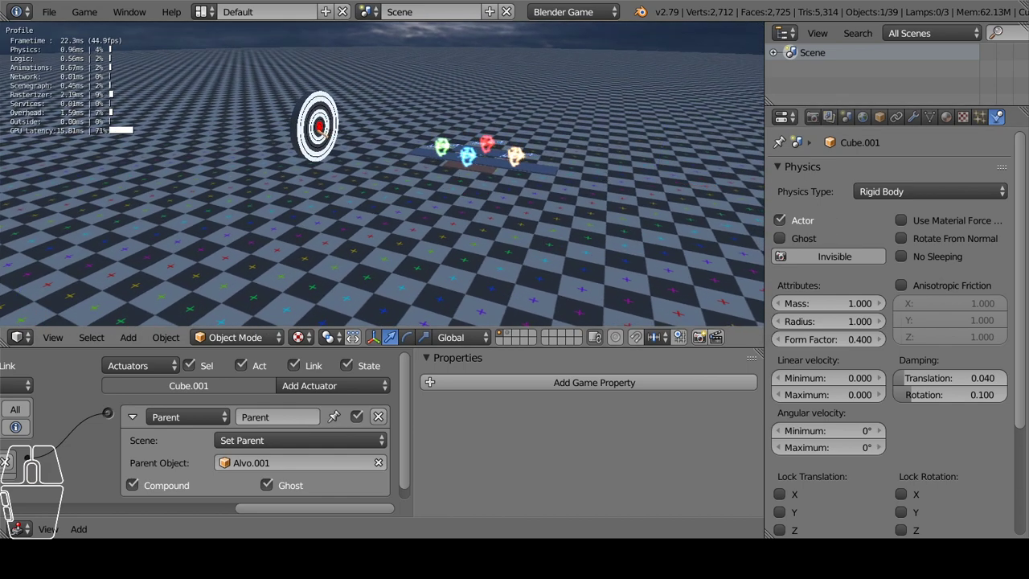
{"action": "left_click_drag", "start_coordinate": [529, 201], "coordinate": [481, 197]}
{"action": "left_click", "coordinate": [819, 313]}
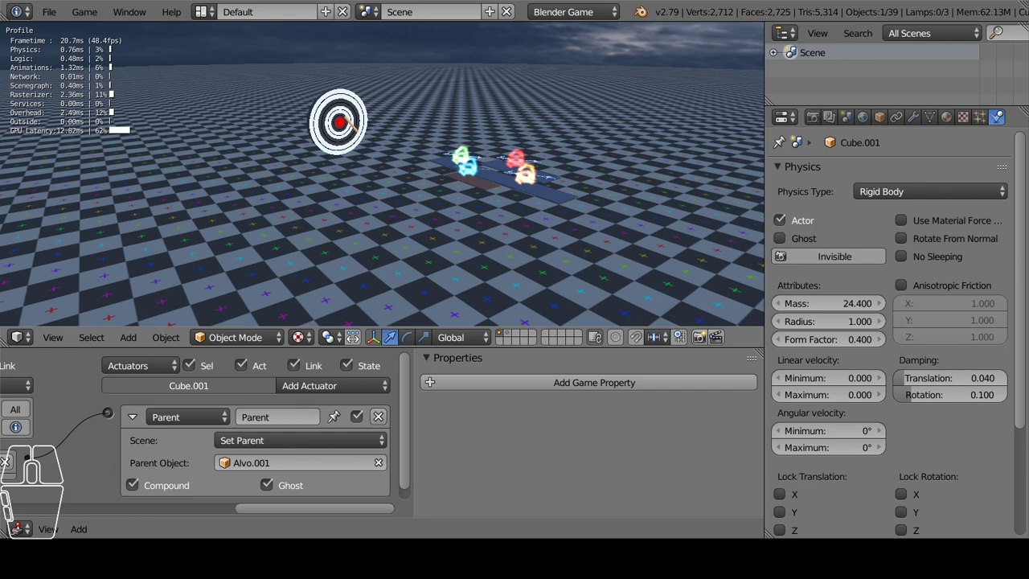
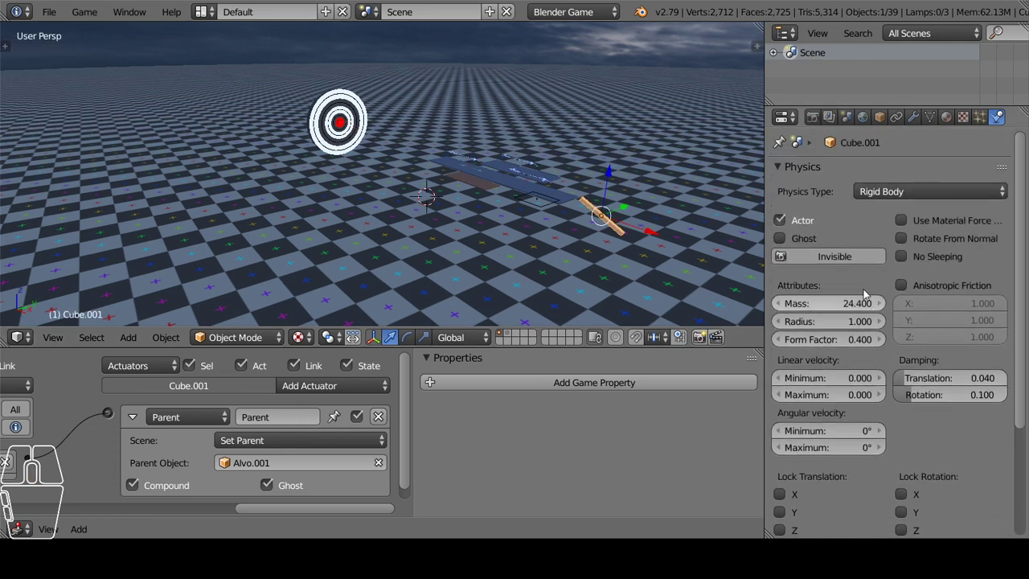
{"action": "left_click_drag", "start_coordinate": [648, 249], "coordinate": [631, 244]}
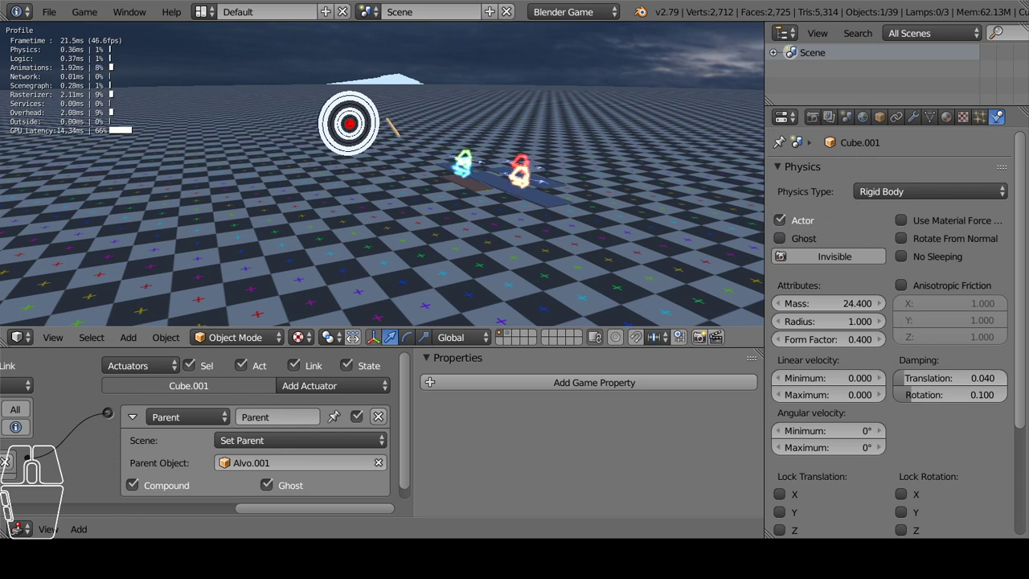
{"action": "scroll", "scroll_direction": "up", "scroll_amount": 3}
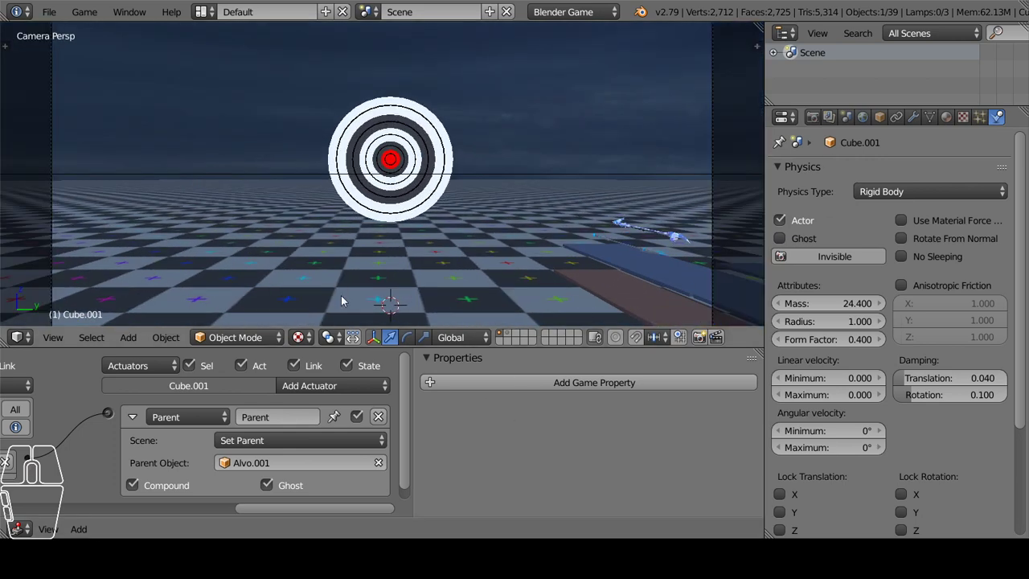
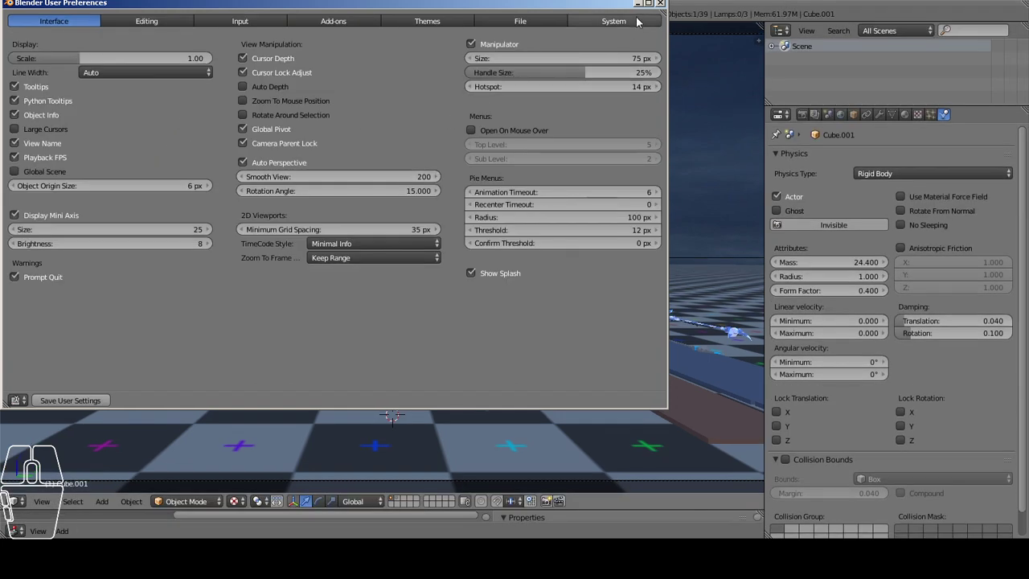
Close User Preferences after lowering interface scale to 1.00 and run the game from camera view.
{"action": "left_click", "coordinate": [657, 4]}
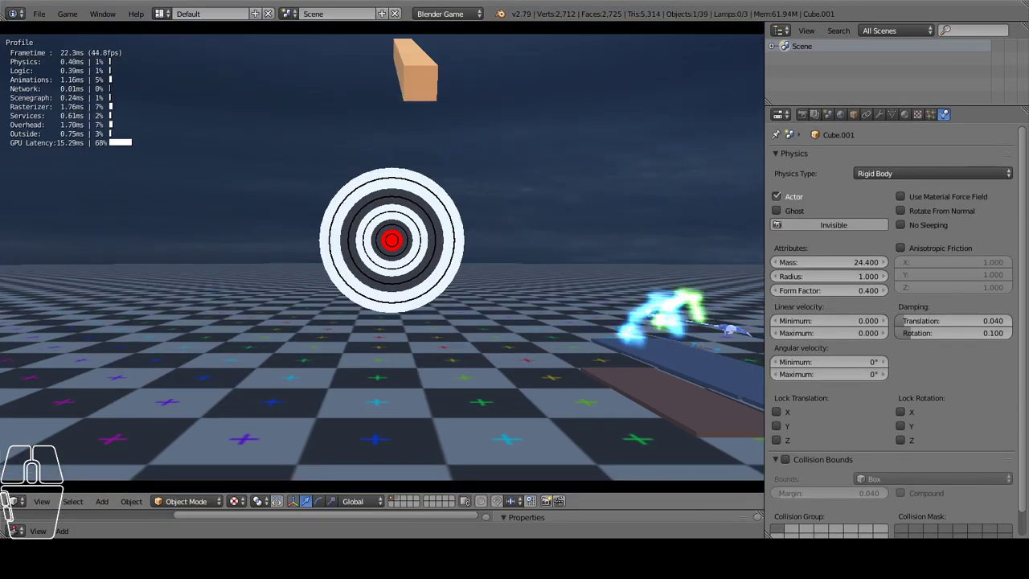